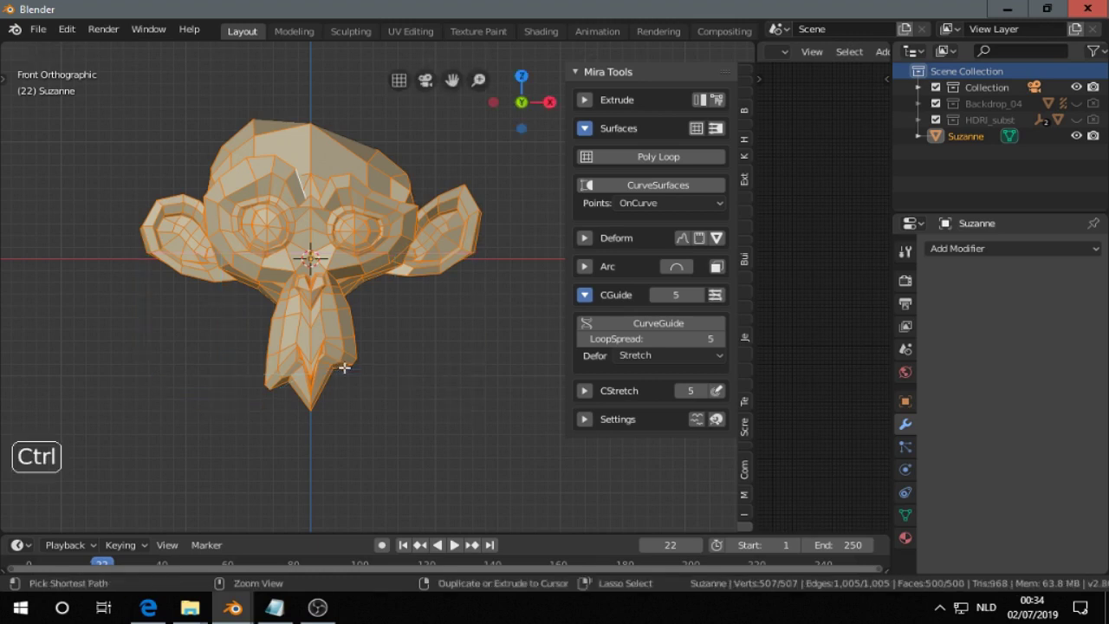
# Leave edit mode and delete Suzanne from the scene.
pyautogui.press('ctrl+z')
pyautogui.press('Tab')
pyautogui.middleClick(283, 306)
pyautogui.press('x')
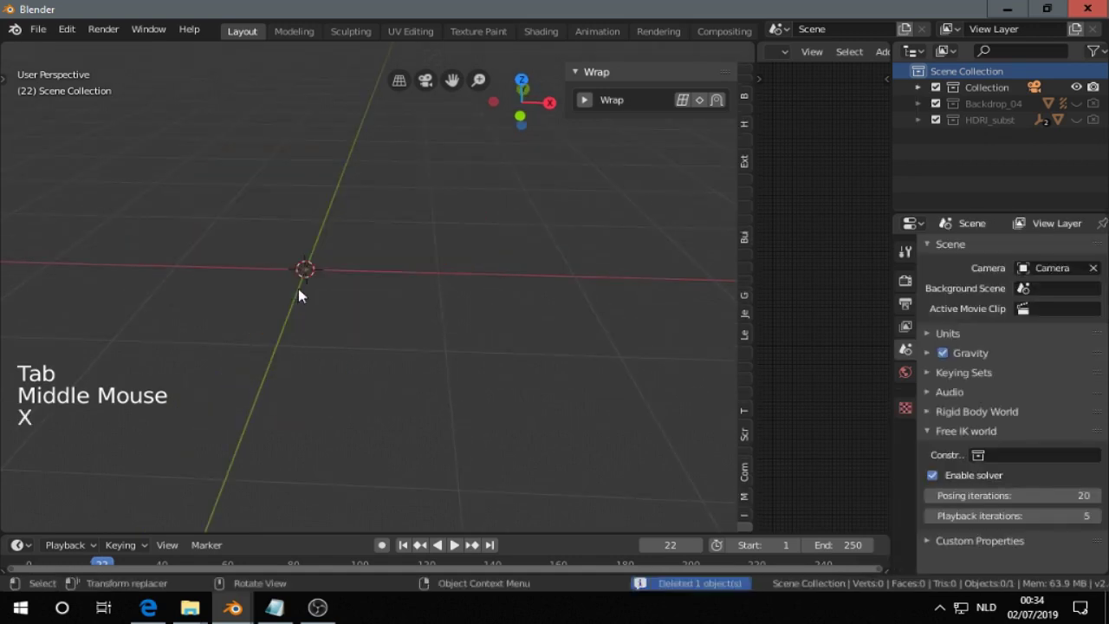
# Add a new plane mesh to the empty scene via the Shift+A add menu.
pyautogui.middleClick(276, 312)
pyautogui.press('shift+a')
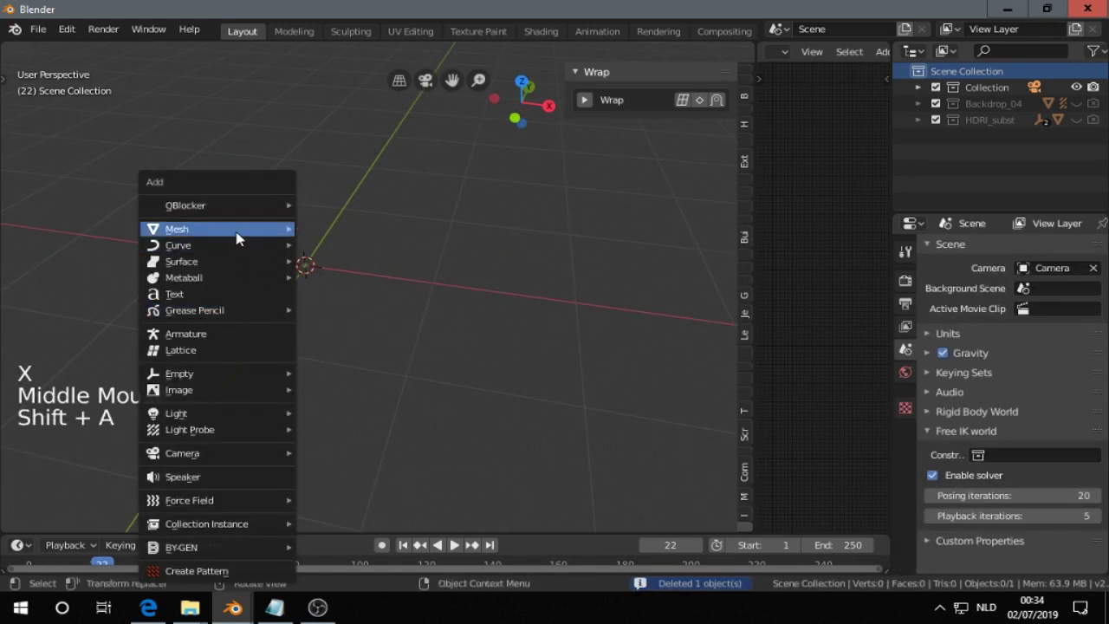
pyautogui.scroll(-3)
pyautogui.middleClick(372, 281)
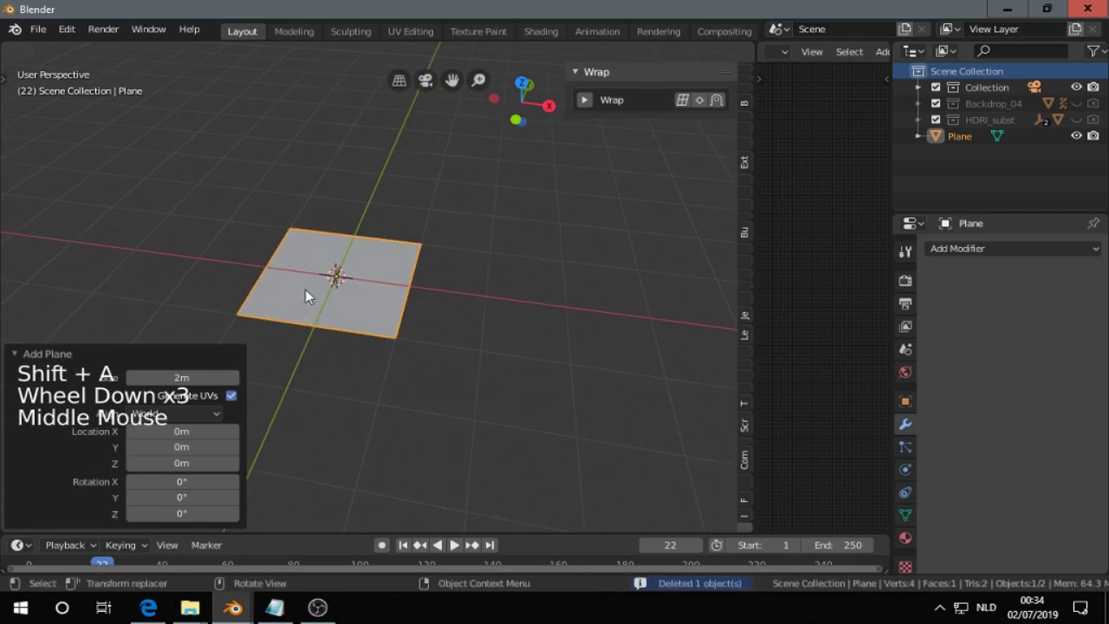
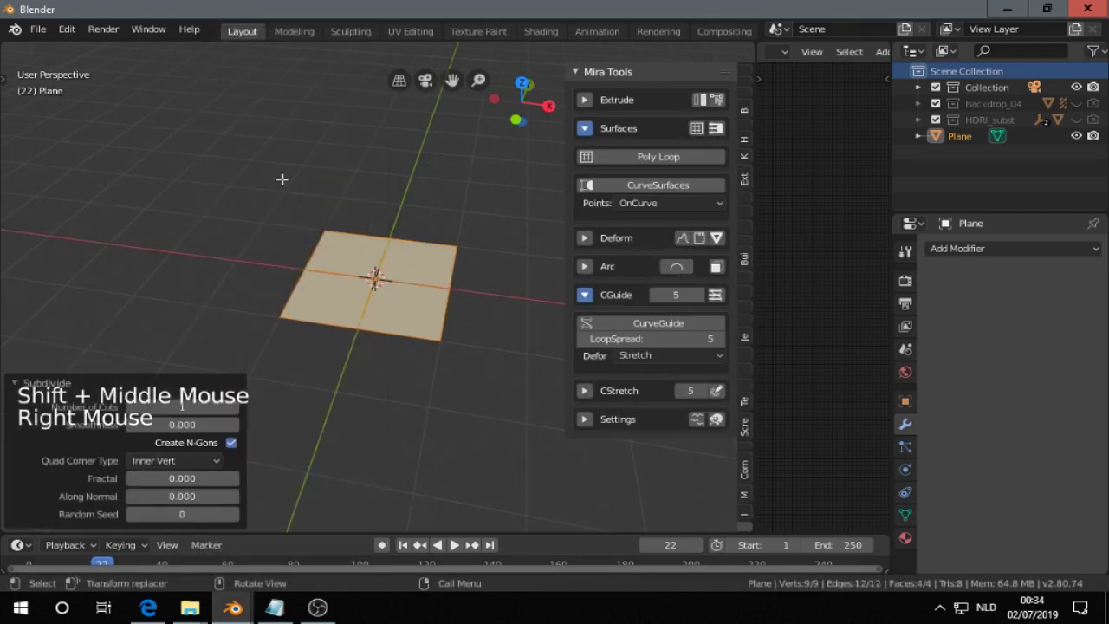
# Raise the subdivision cut count so the plane becomes a 6×6 grid.
pyautogui.doubleClick(240, 414)
pyautogui.click(240, 413)
pyautogui.click(245, 408)
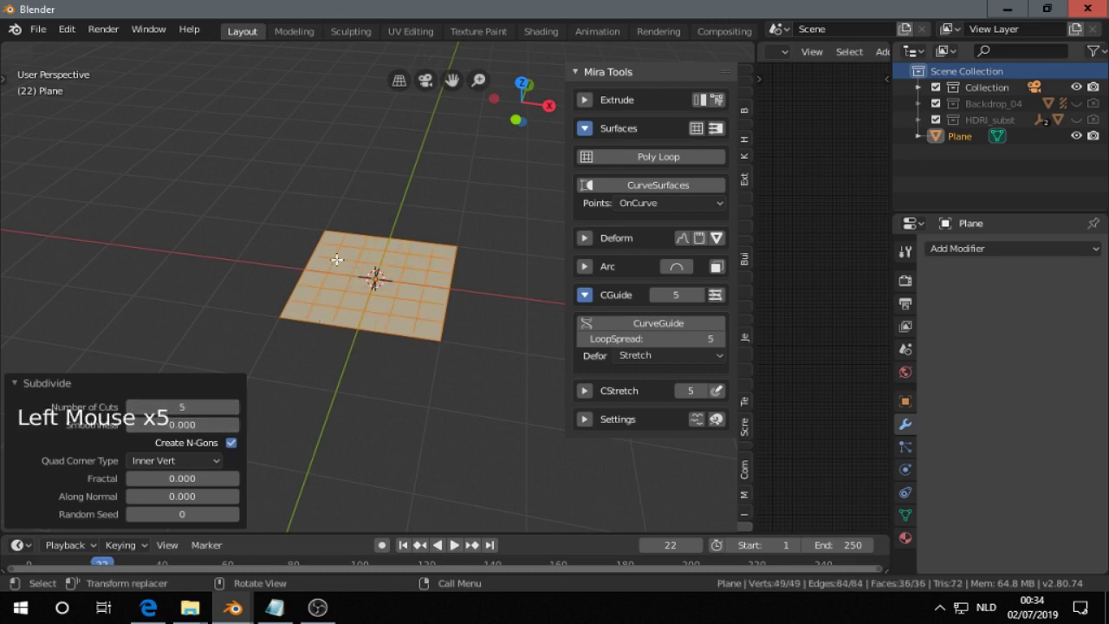
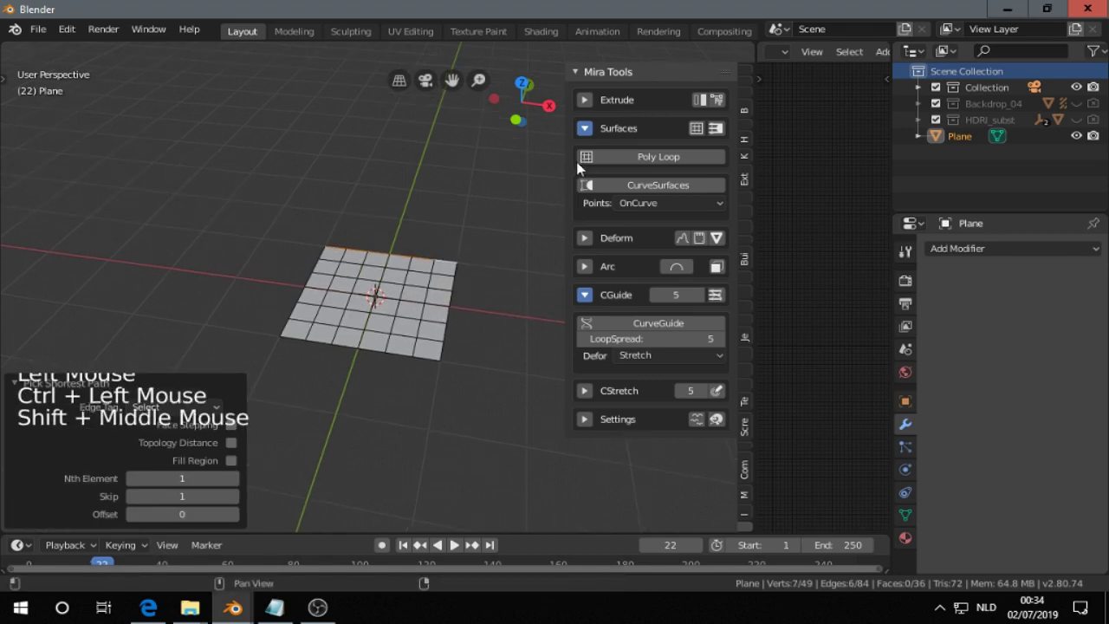
# Collapse the curve guide section and toggle the Mira Tools surfaces section.
pyautogui.click(587, 293)
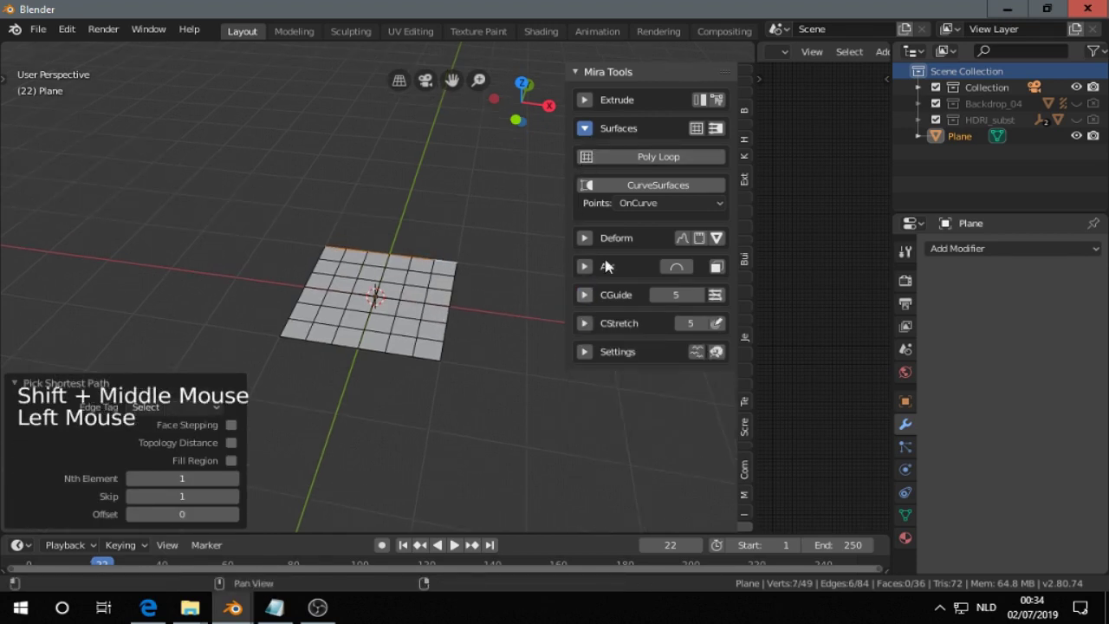
pyautogui.click(590, 130)
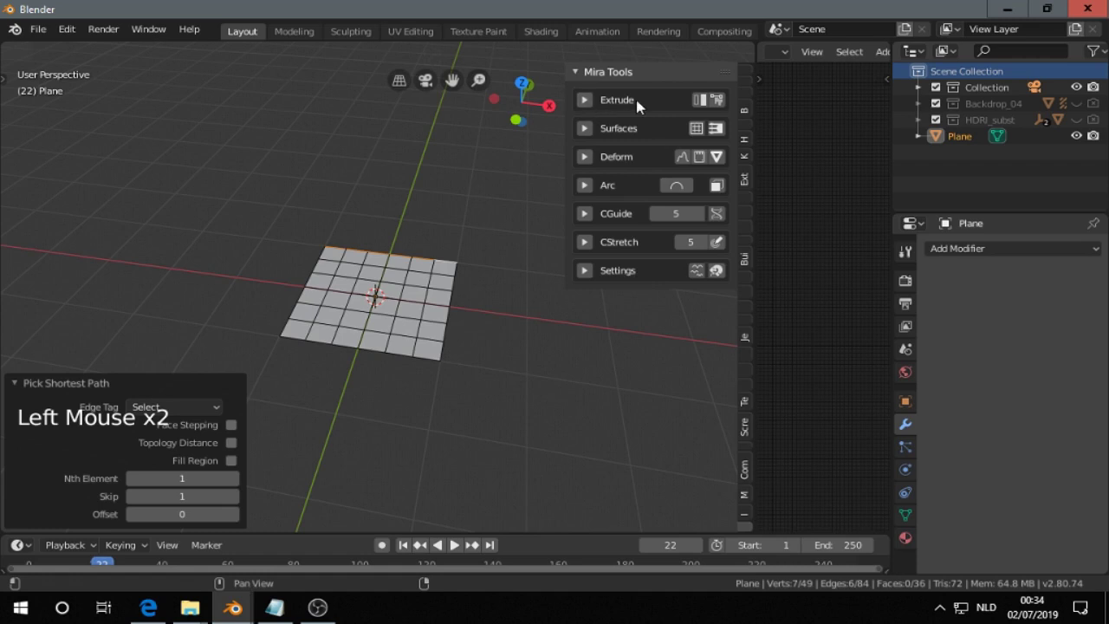
pyautogui.click(589, 131)
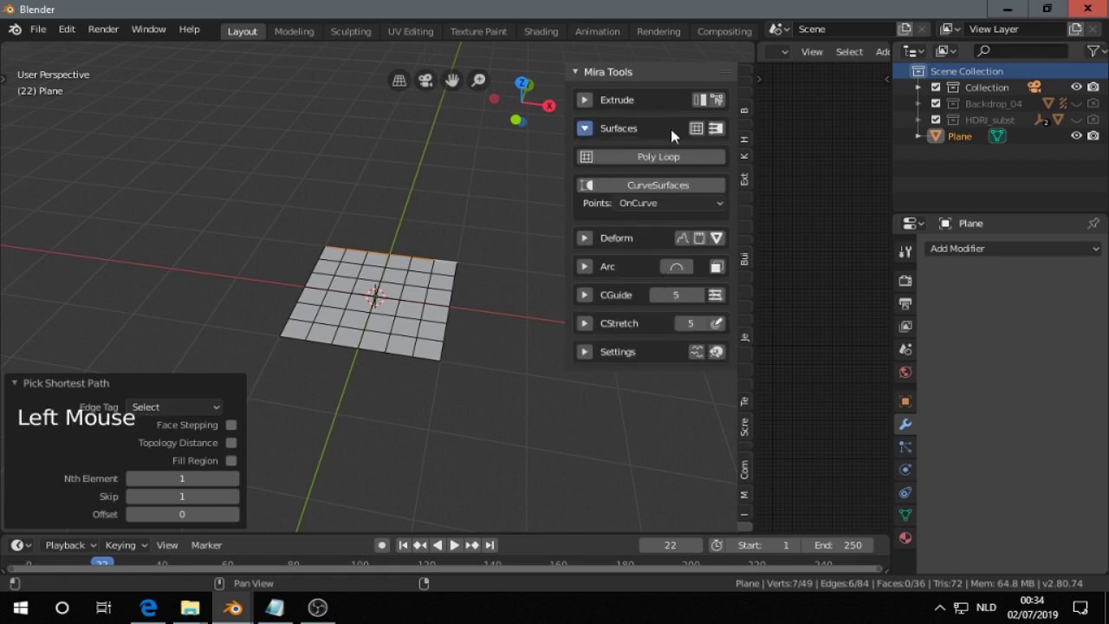
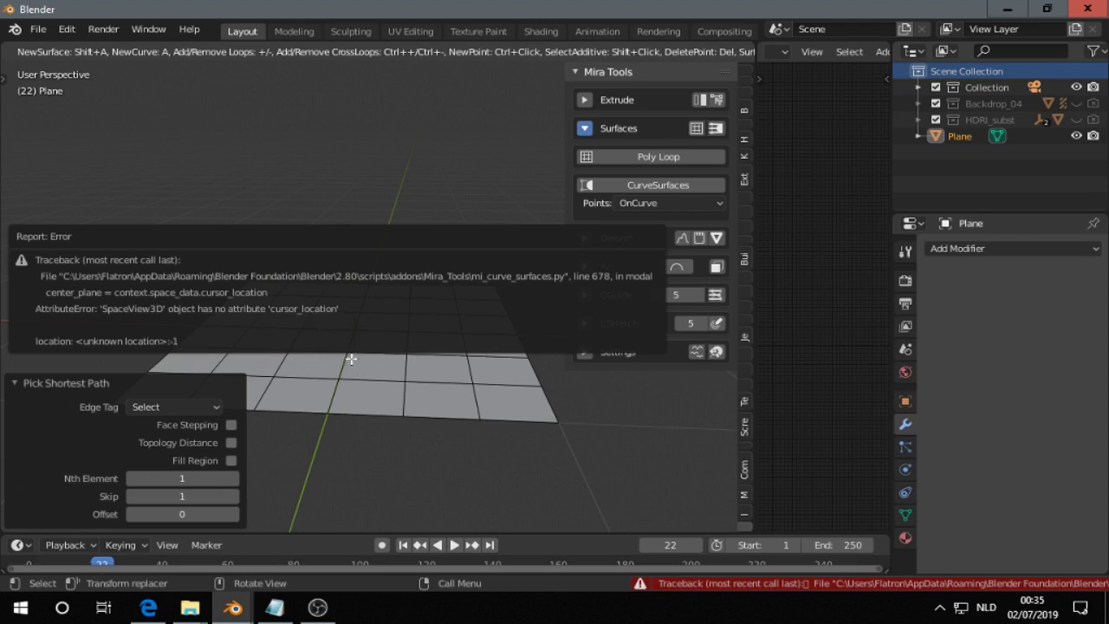
# Return the plane to object mode after the CurveSurfaces script error.
pyautogui.press('Tab')
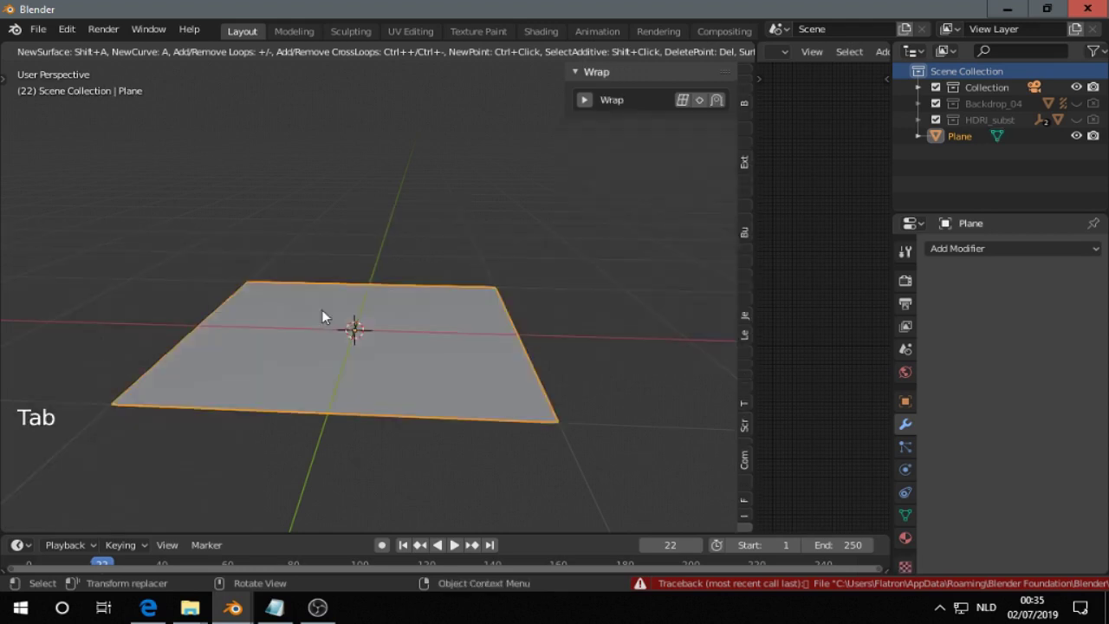
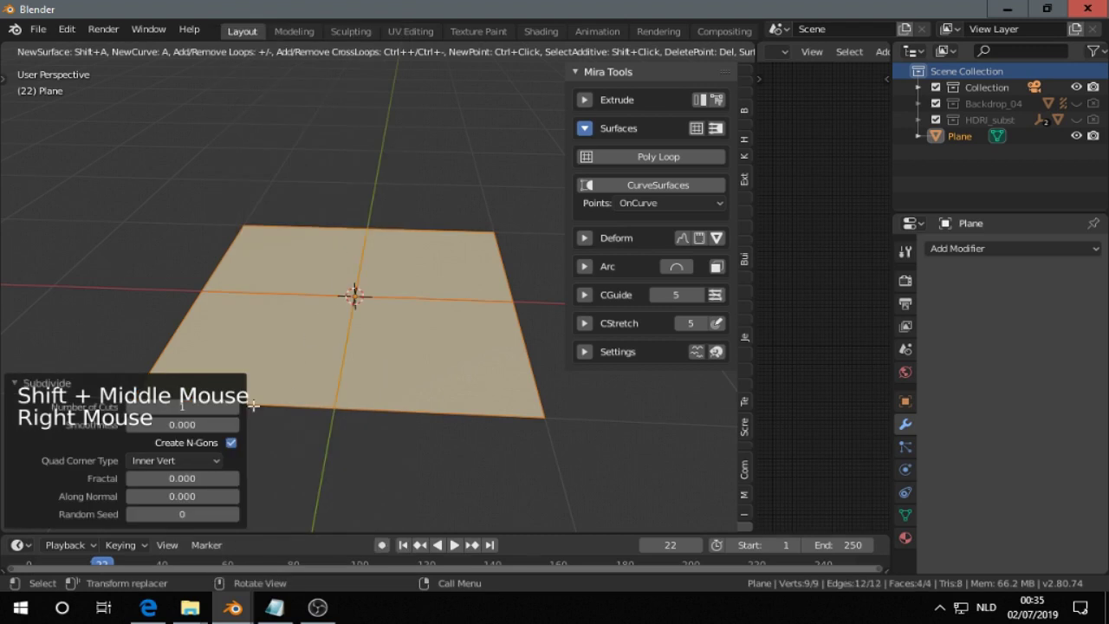
# Subdivide the fresh plane into a 49-face grid and hide the operator panel.
pyautogui.click(239, 411)
pyautogui.click(239, 410)
pyautogui.doubleClick(239, 410)
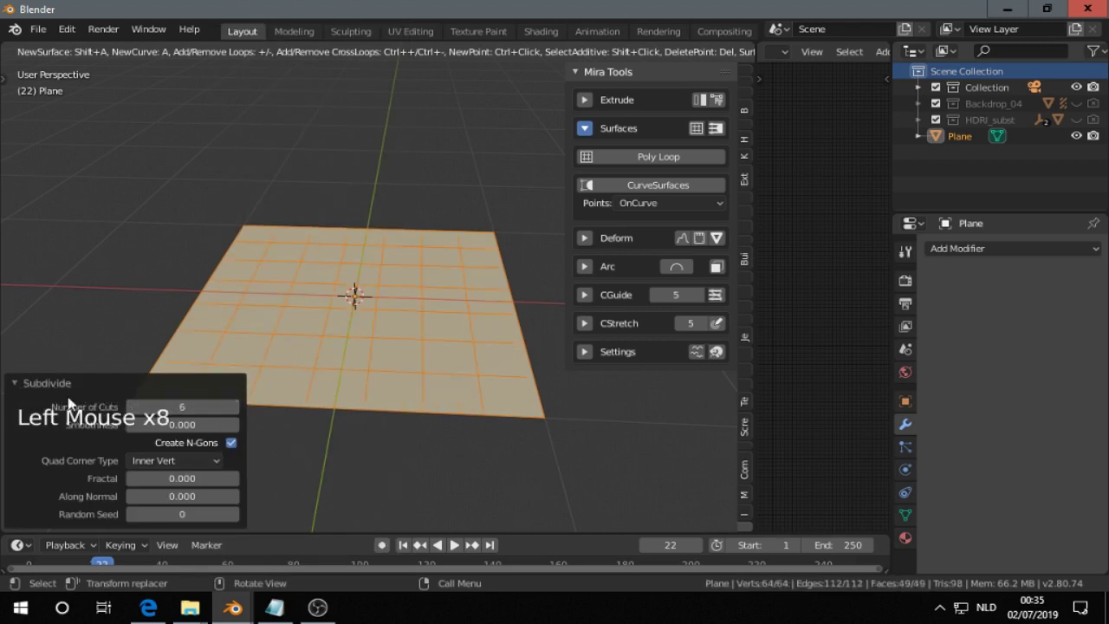
pyautogui.click(10, 384)
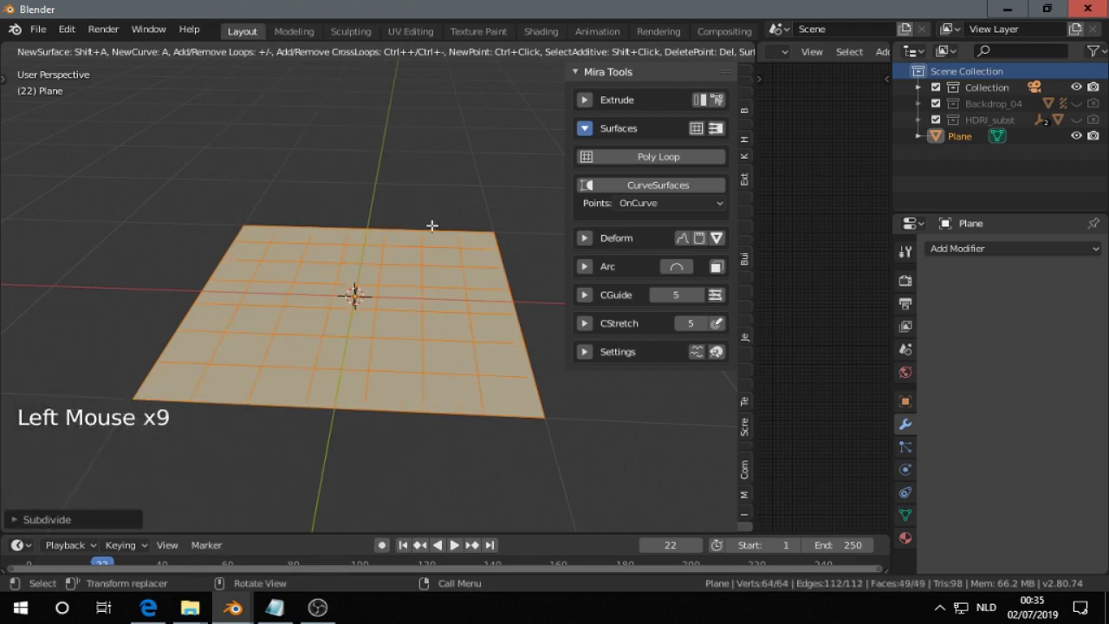
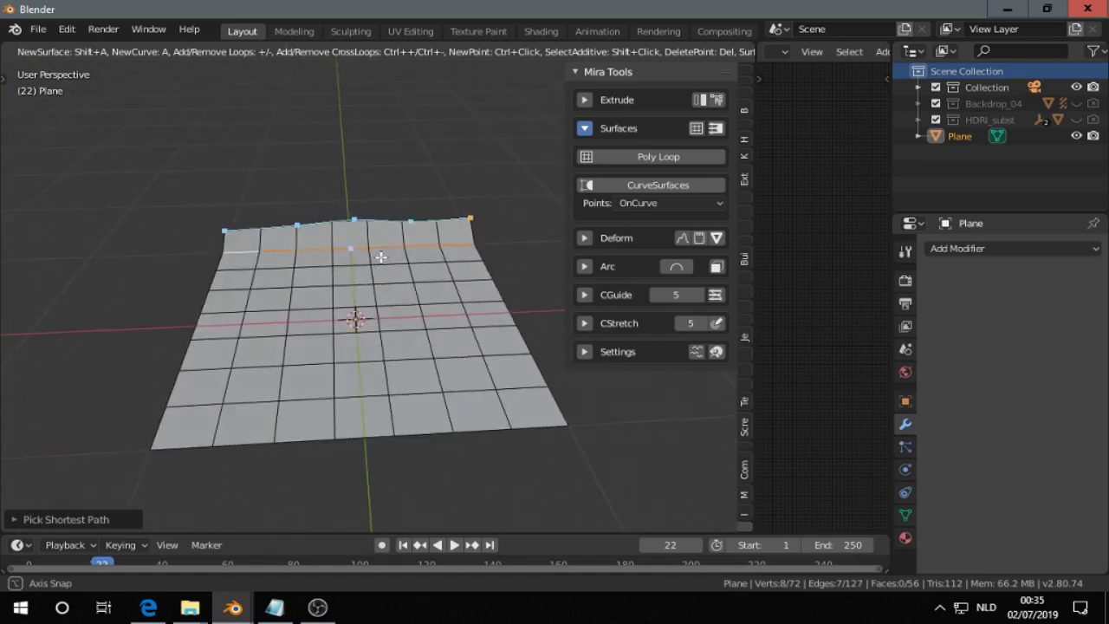
# Switch to the front orthographic view to check the wavy edge profile.
pyautogui.press('KP_5')
pyautogui.press('KP_1')
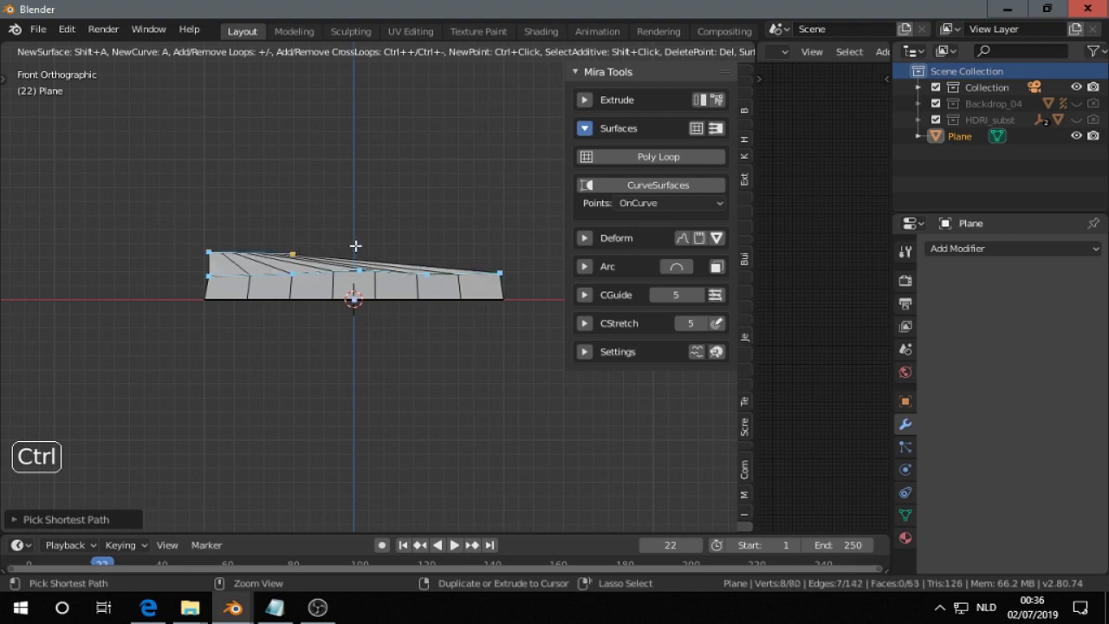
pyautogui.scroll(3)
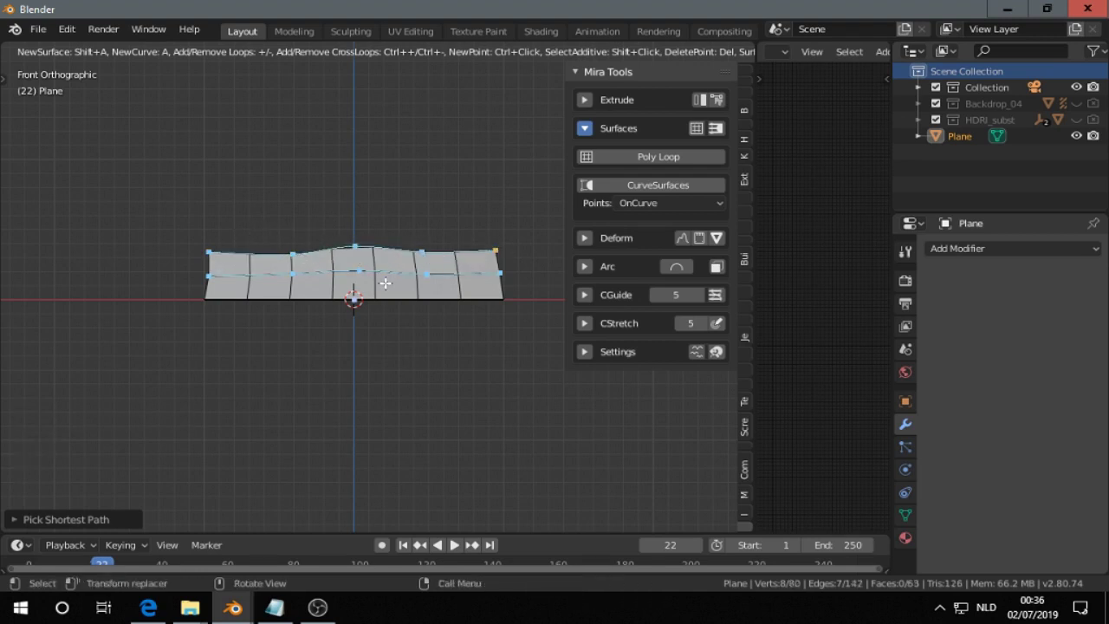
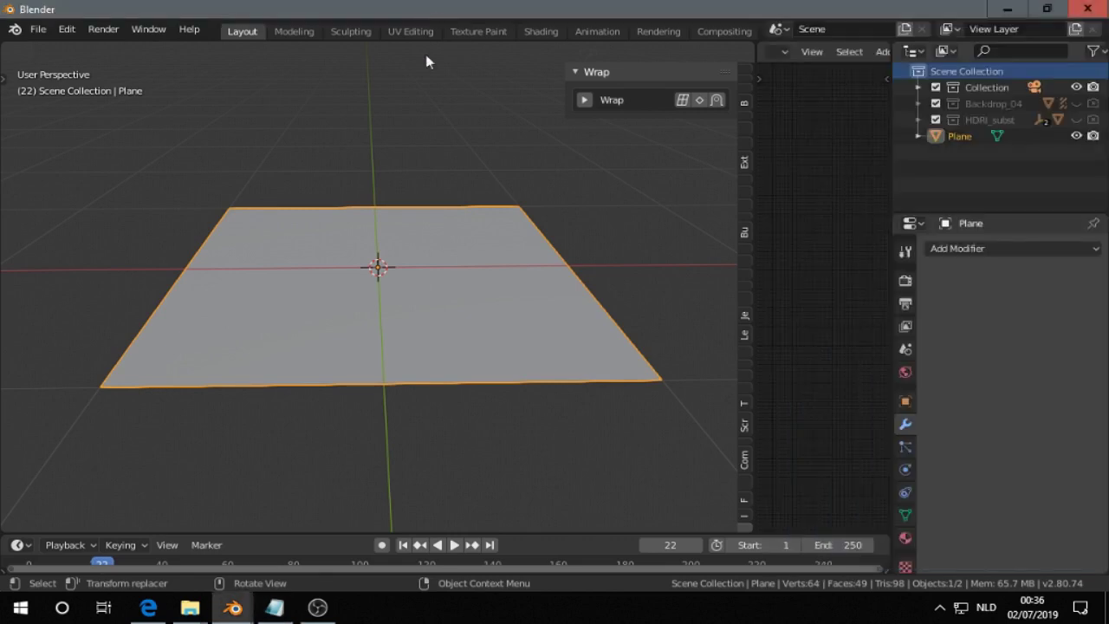
# Delete the plane and add a Suzanne monkey head from the add menu.
pyautogui.press('x')
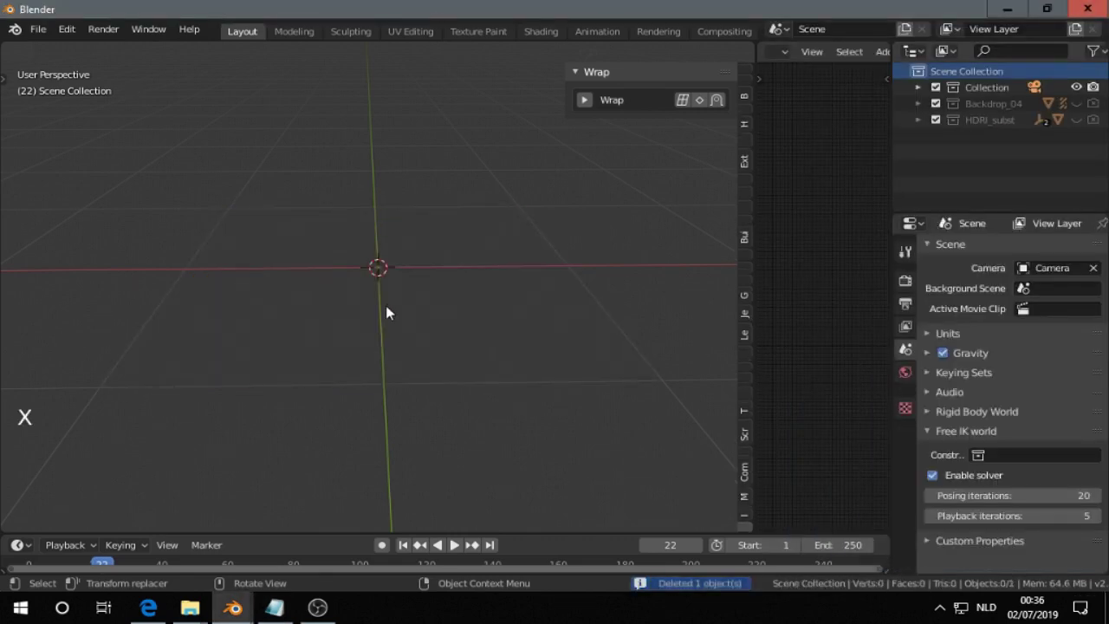
pyautogui.press('shift+a')
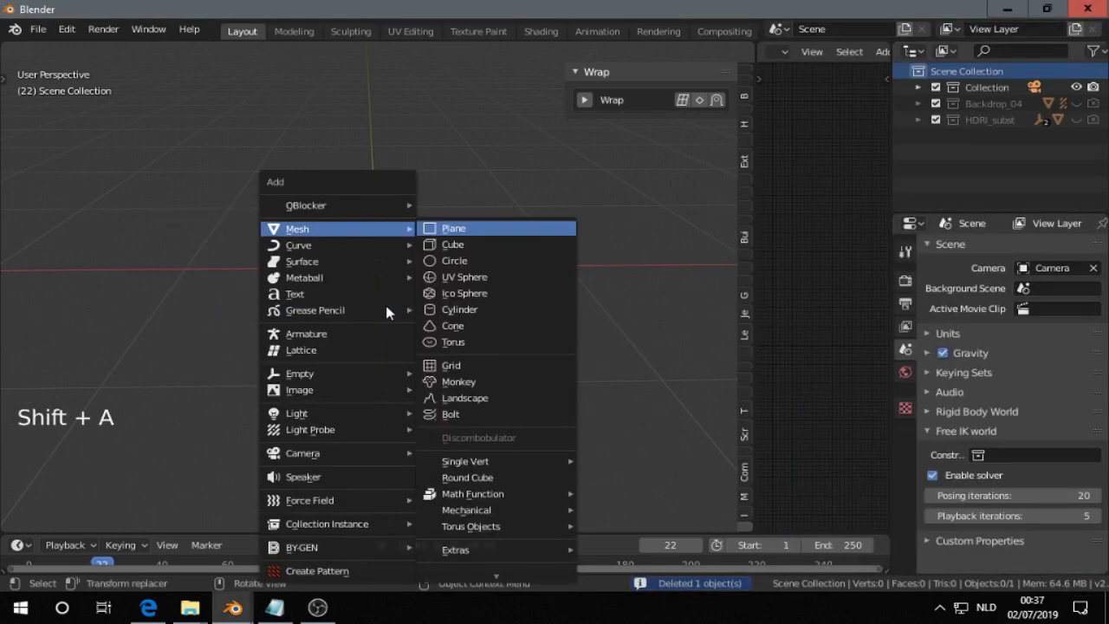
pyautogui.scroll(-3)
pyautogui.middleClick(403, 292)
pyautogui.middleClick(424, 297)
pyautogui.middleClick(414, 310)
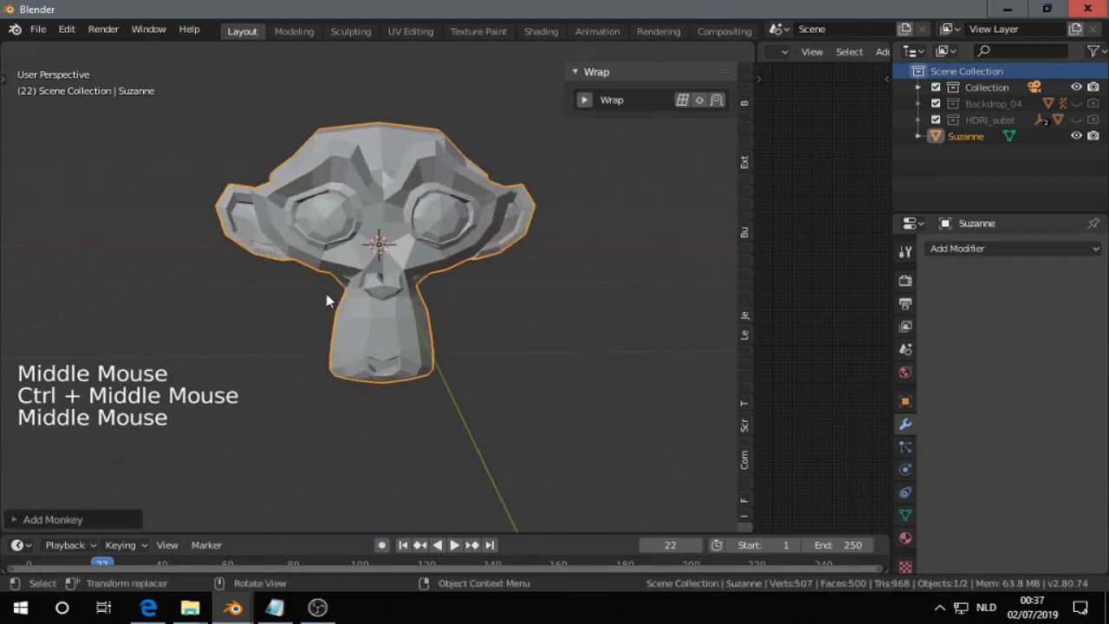
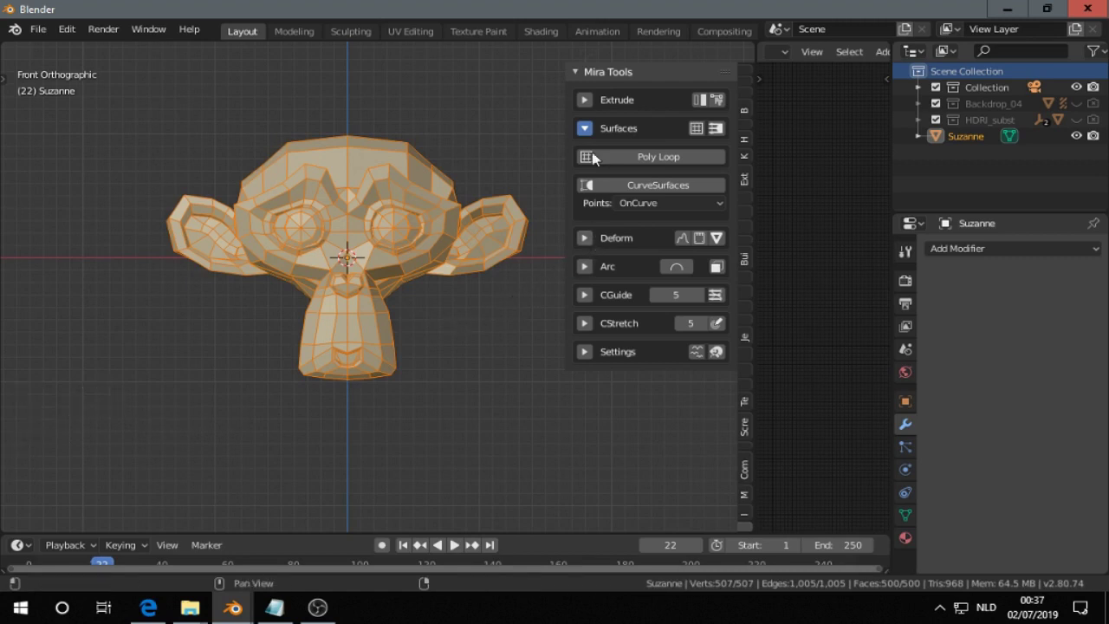
# Switch to the Deform section and bend Suzanne with the Deformer effect.
pyautogui.click(584, 130)
pyautogui.click(584, 161)
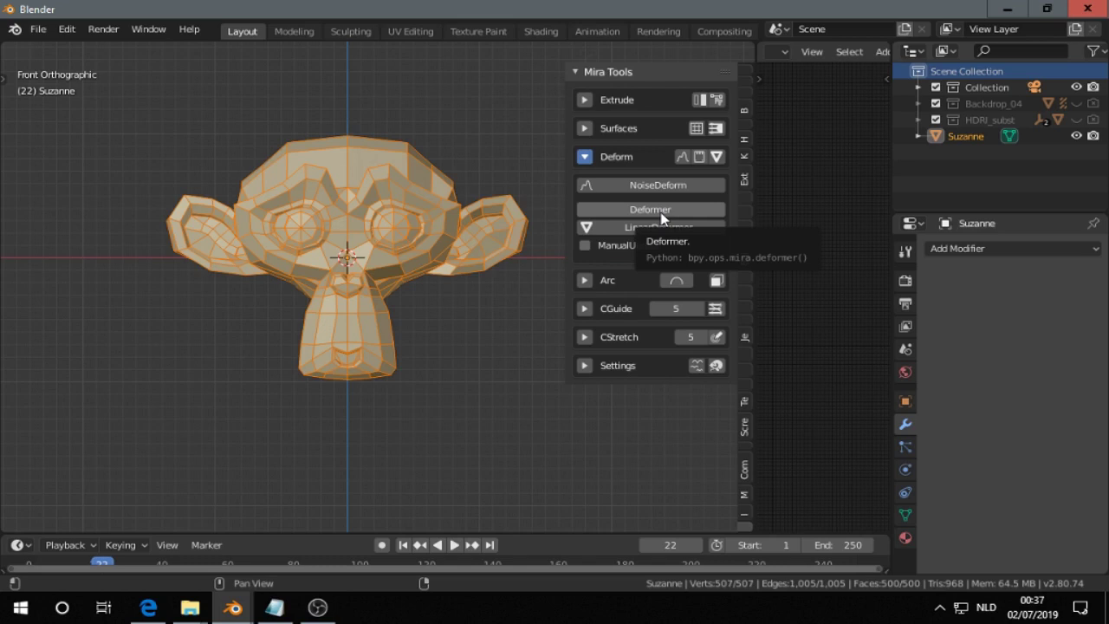
pyautogui.click(667, 217)
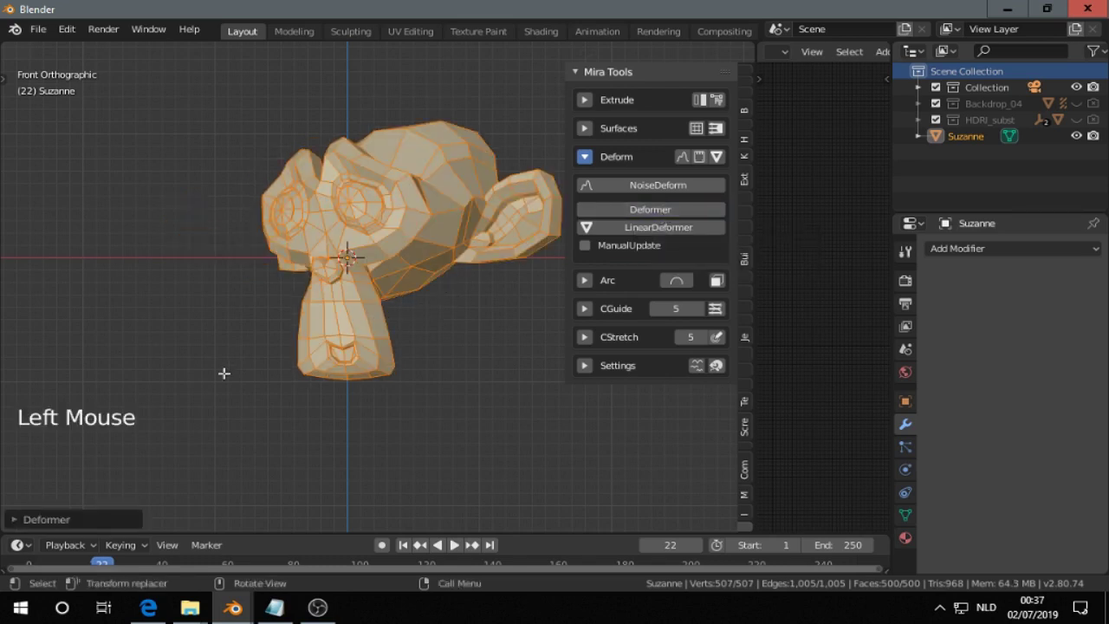
# Adjust the bend scale, reset it to 1.00, then clear the selection.
pyautogui.click(18, 523)
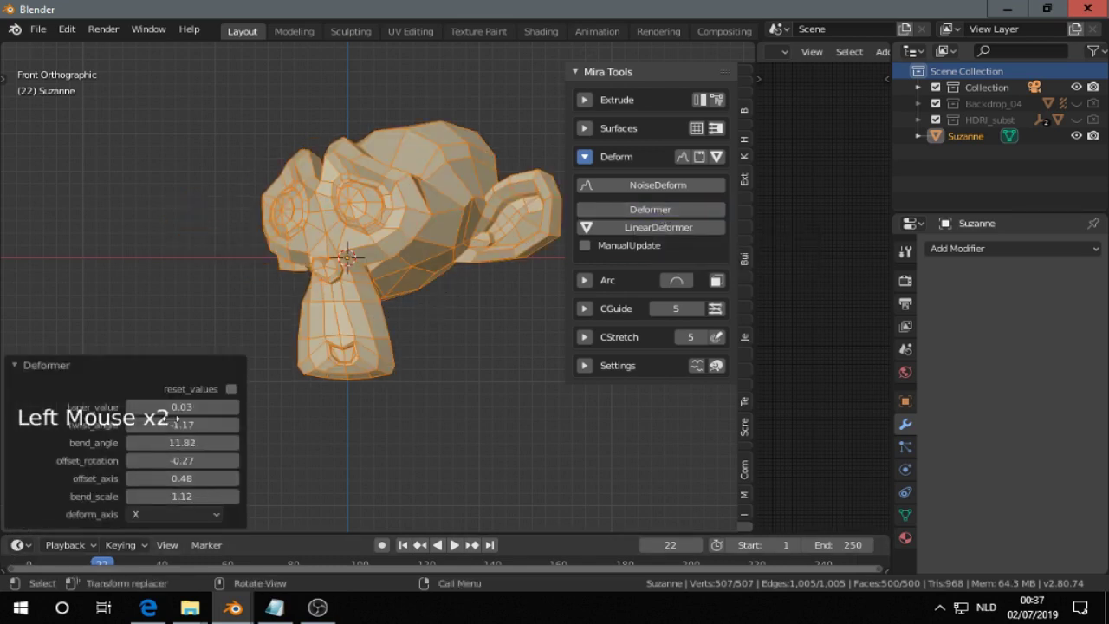
pyautogui.click(237, 383)
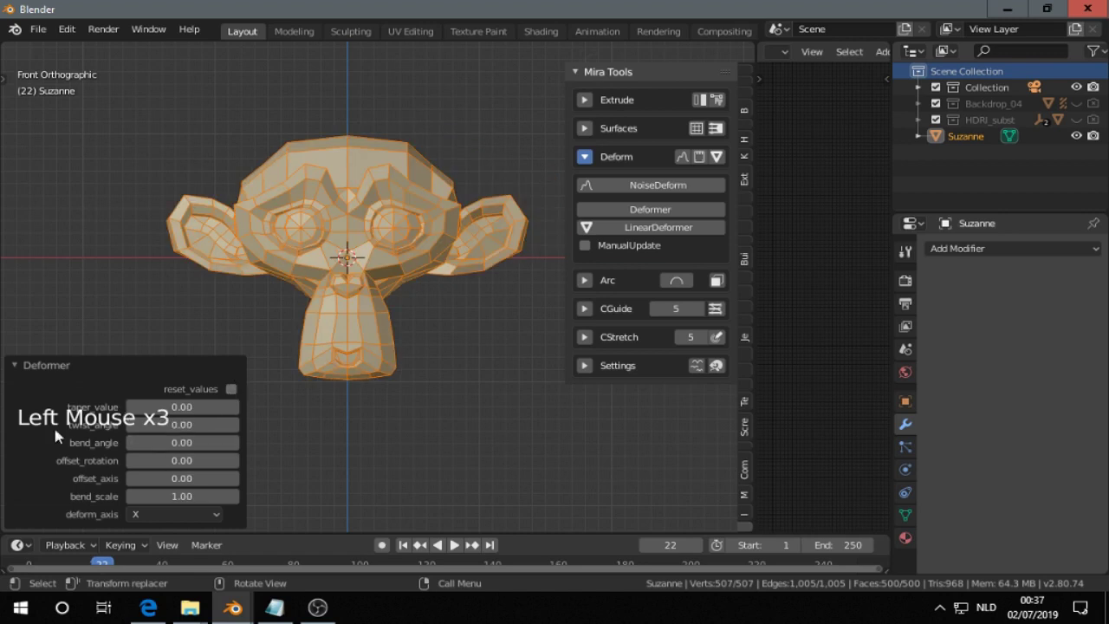
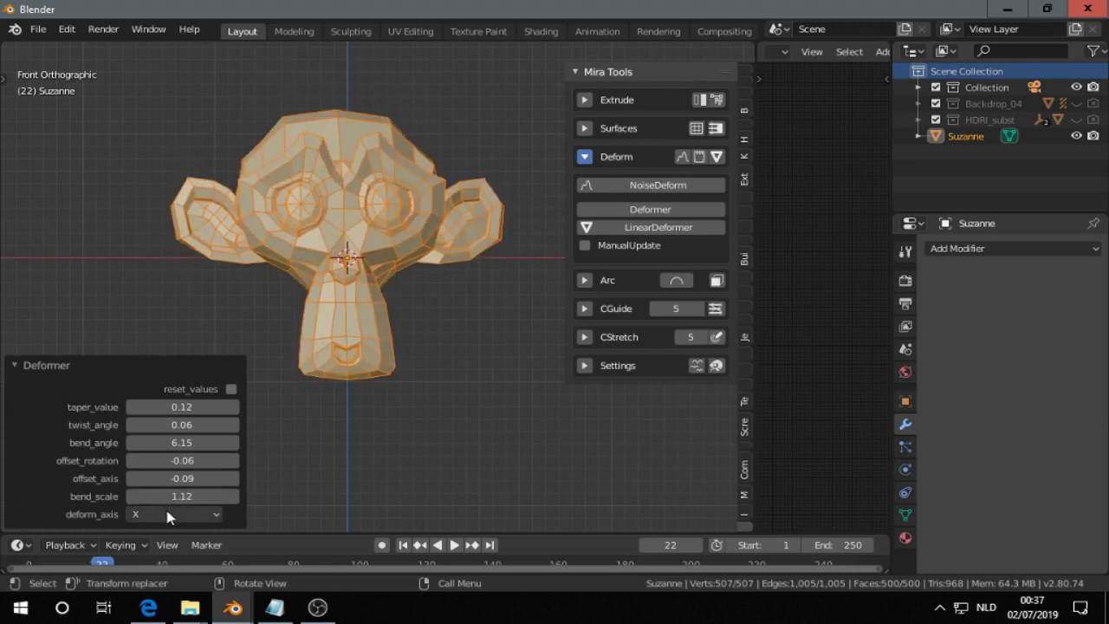
pyautogui.click(172, 515)
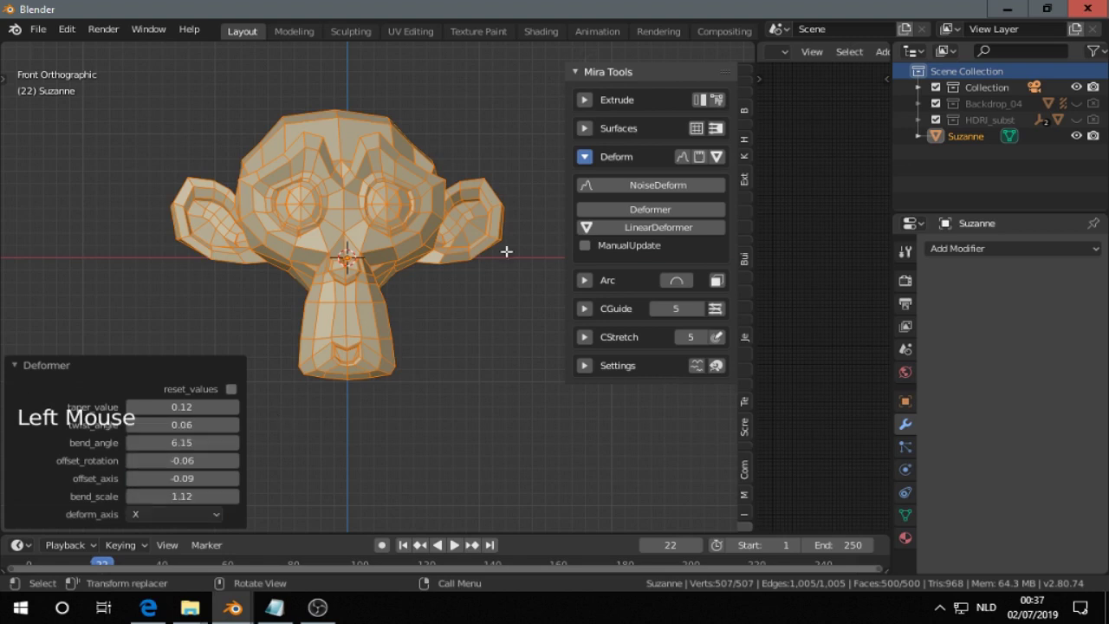
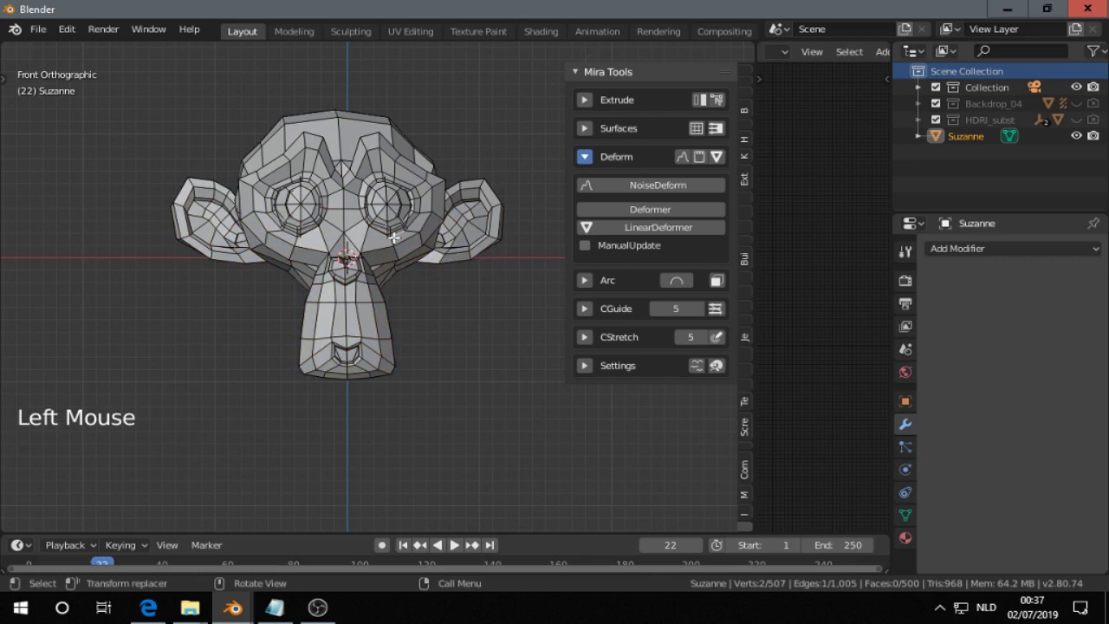
# Undo the bend, reselect the mesh and start the LinearDeformer on Suzanne.
pyautogui.press('ctrl+z')
pyautogui.press('ctrl+z')
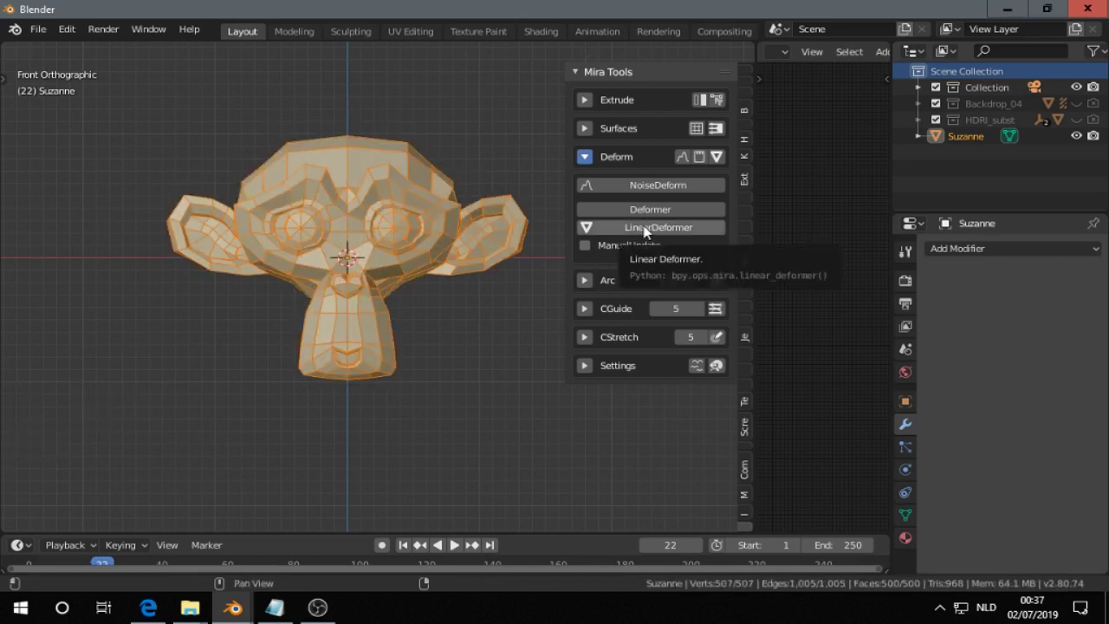
pyautogui.click(649, 229)
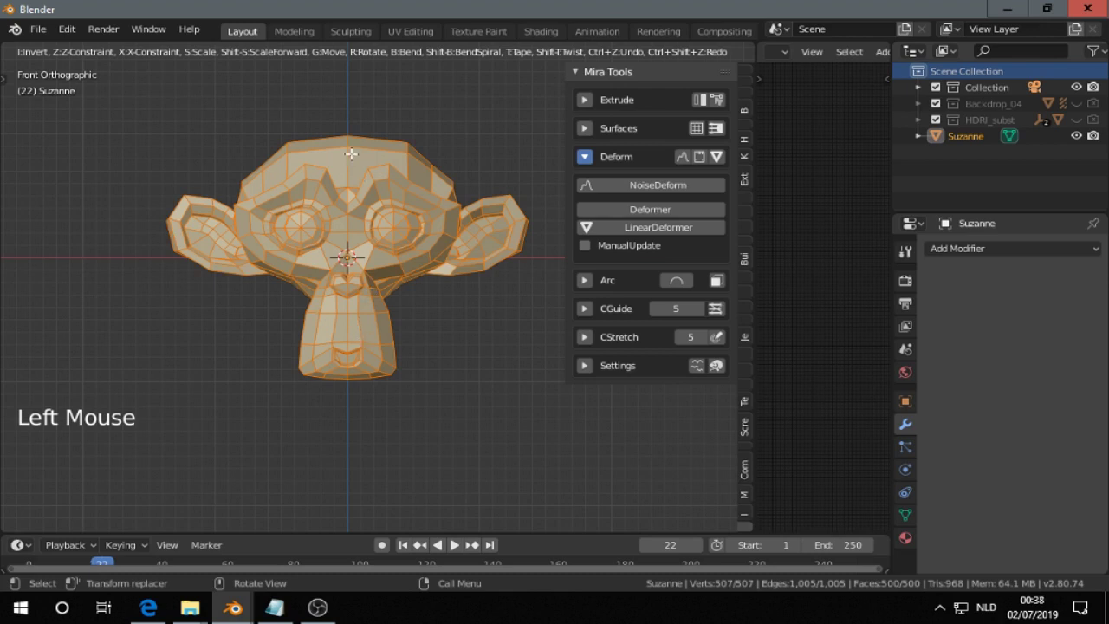
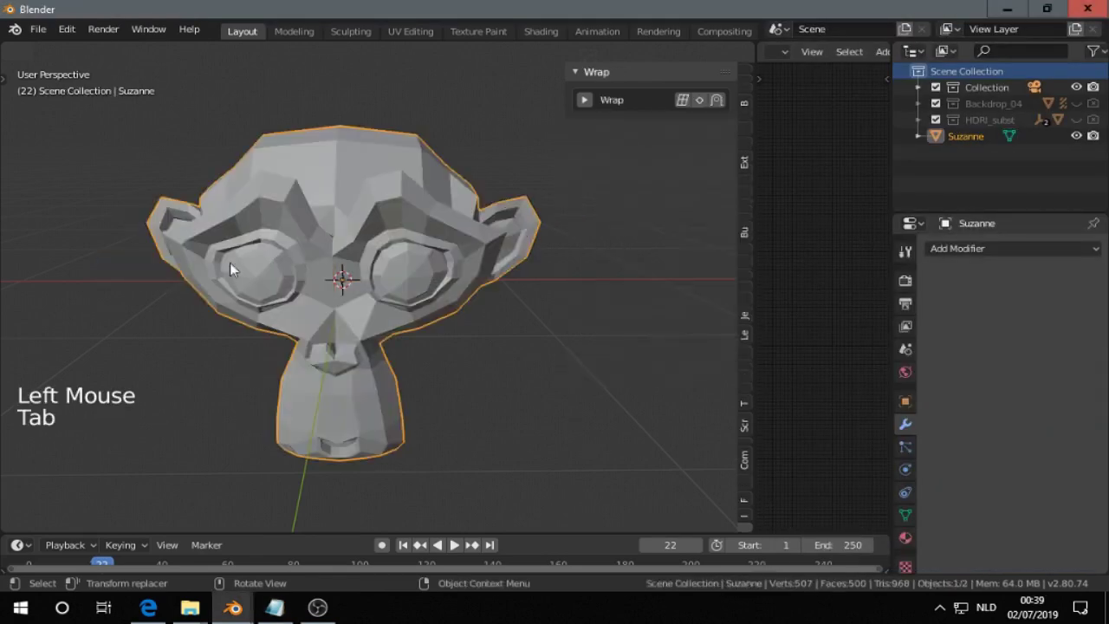
# Delete Suzanne and add a cube mesh in its place.
pyautogui.scroll(-3)
pyautogui.middleClick(279, 303)
pyautogui.press('x')
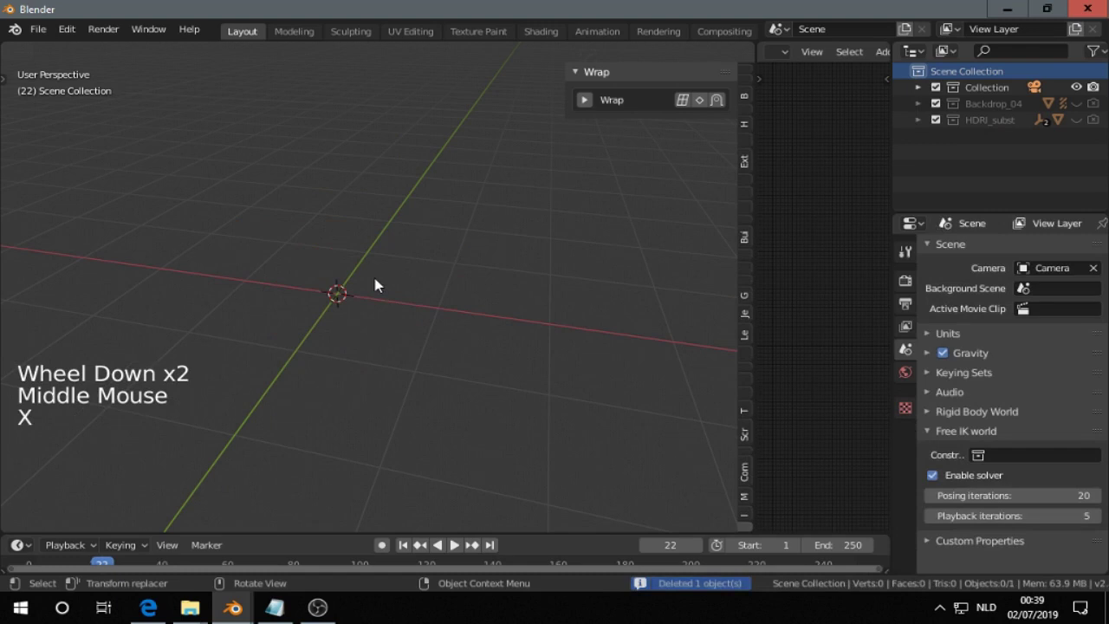
pyautogui.middleClick(392, 277)
pyautogui.press('shift+a')
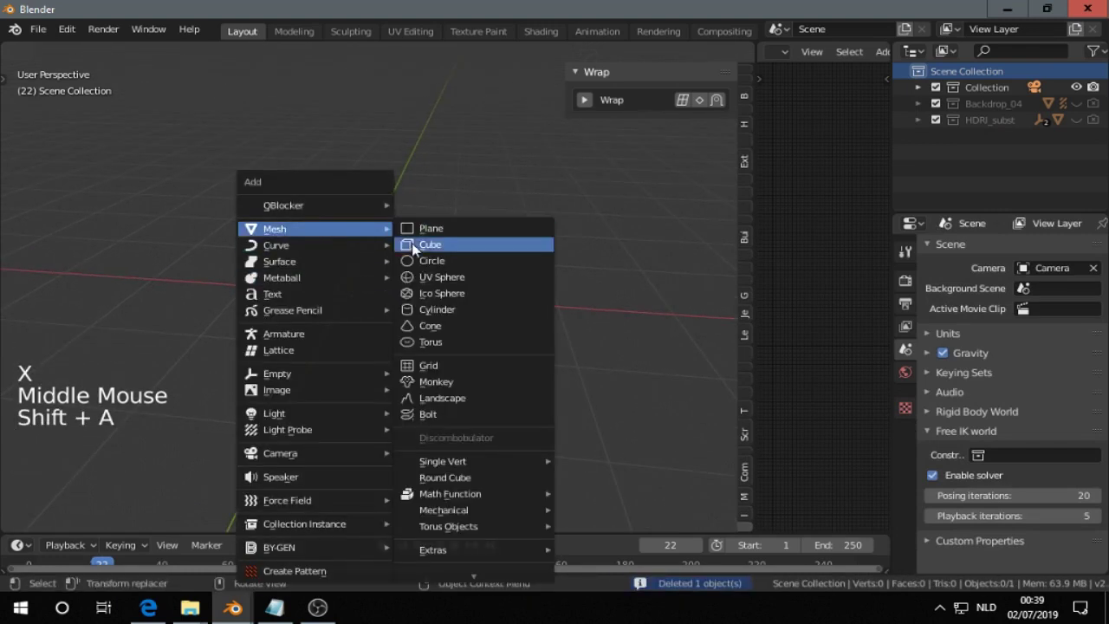
pyautogui.press('Tab')
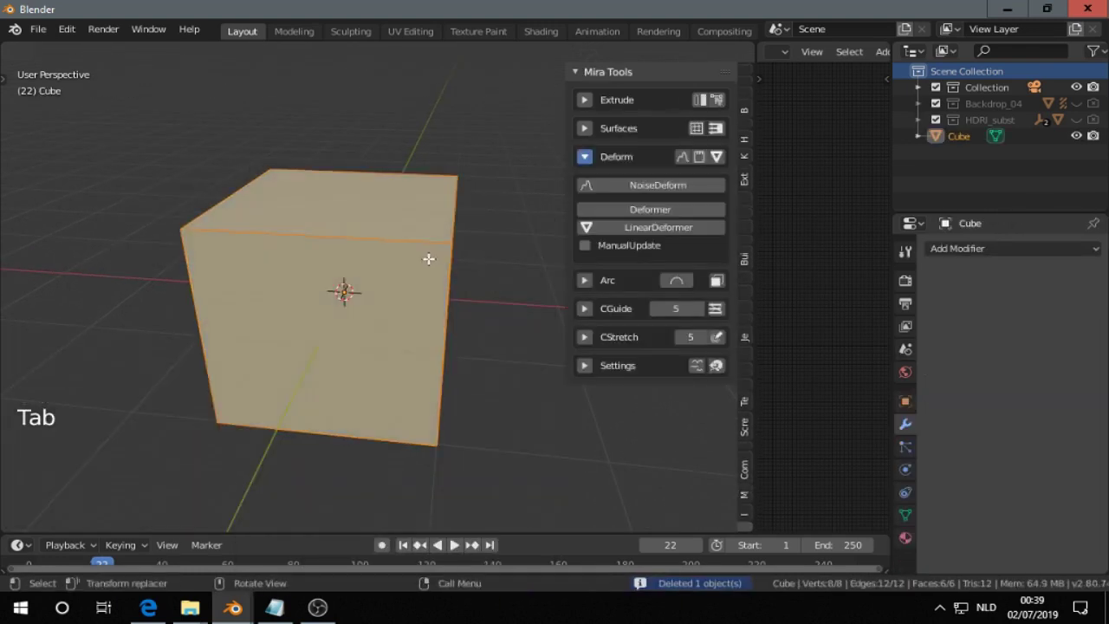
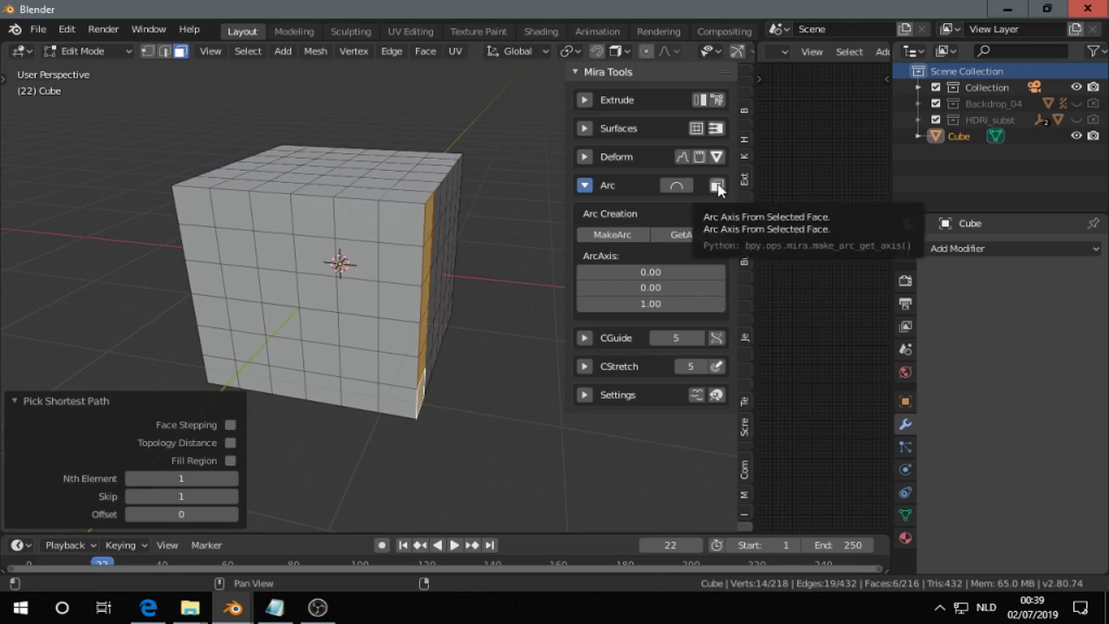
# Take the Mira Tools arc axis from the selected cube face.
pyautogui.click(724, 188)
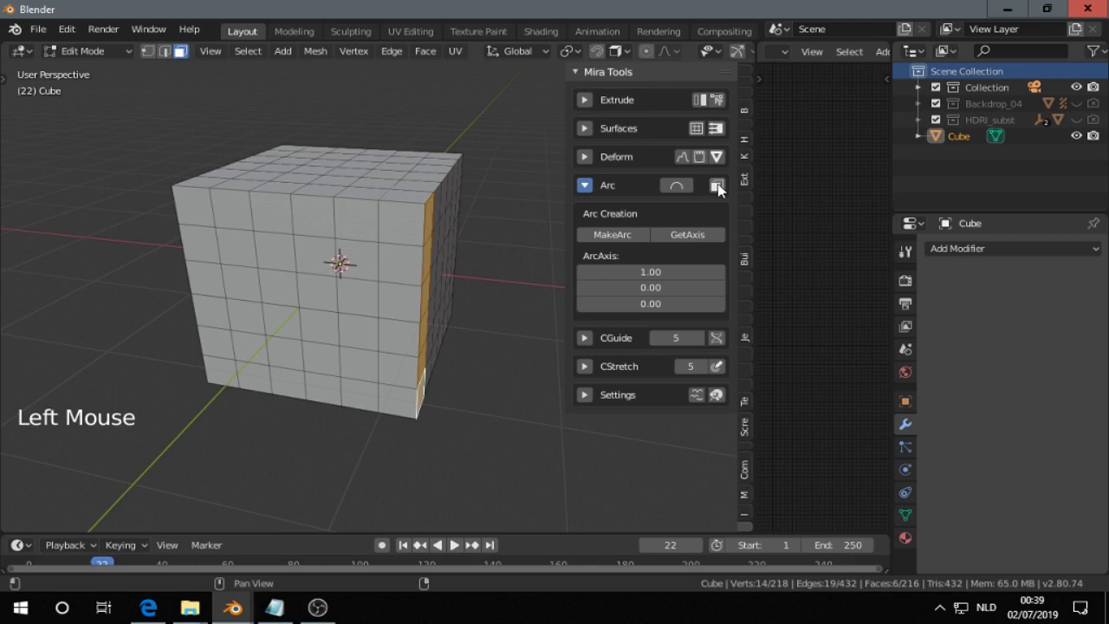
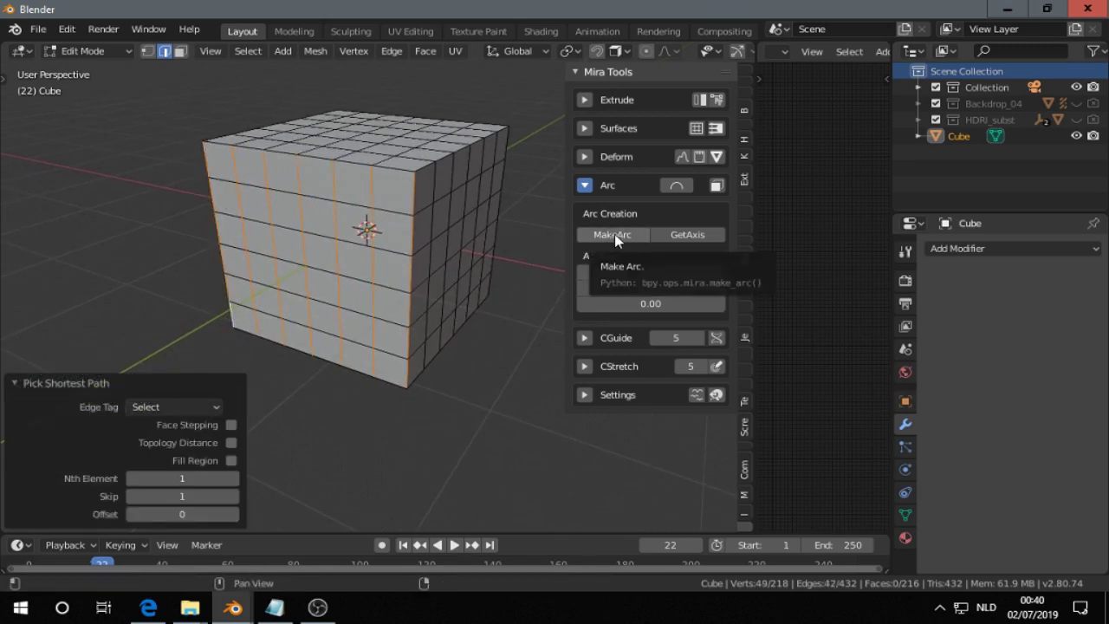
# Run MakeArc on the edge loops, inspect the arc, and clear the selection.
pyautogui.click(621, 239)
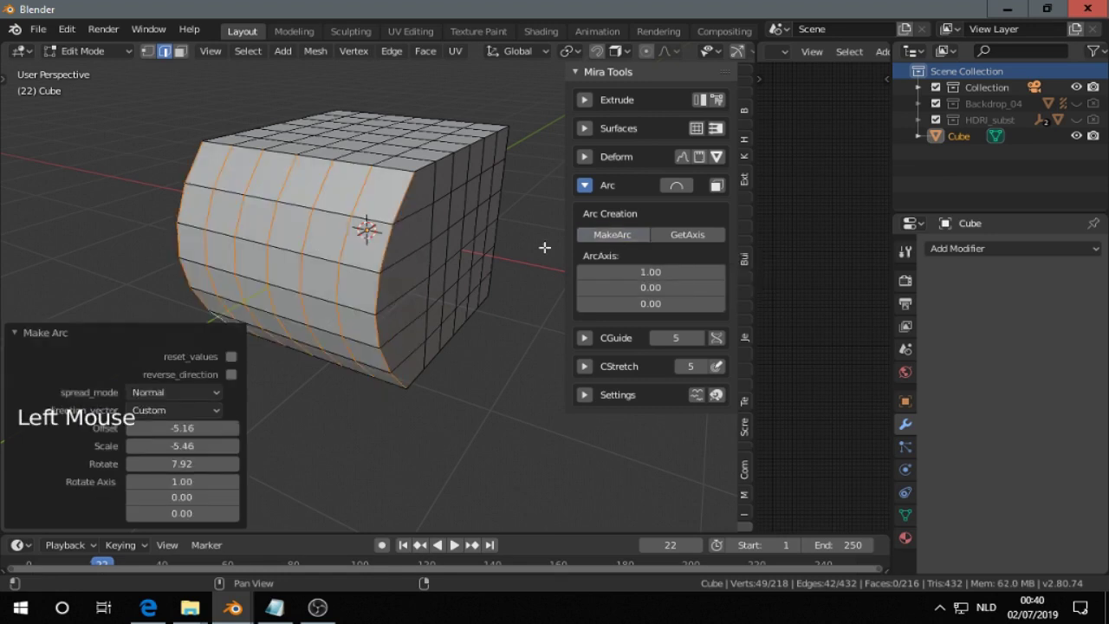
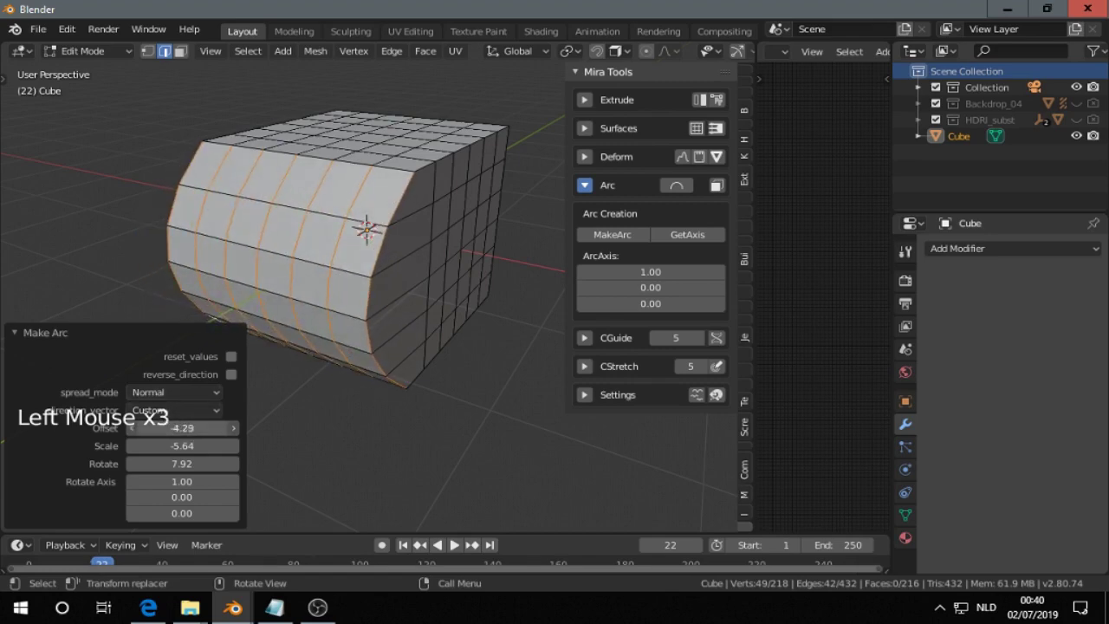
pyautogui.middleClick(308, 220)
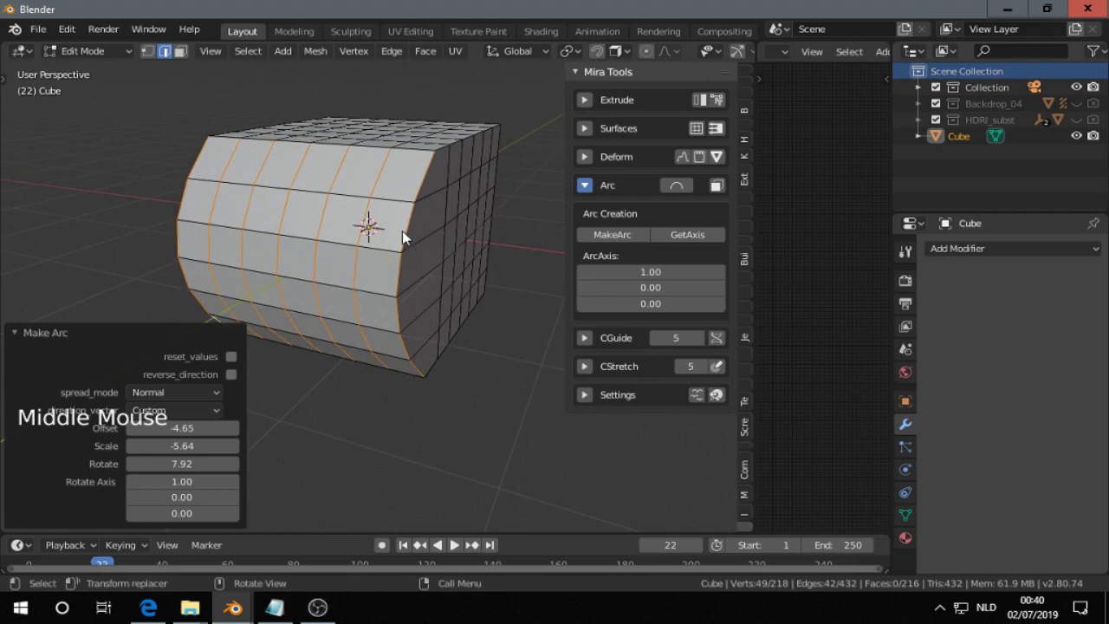
pyautogui.click(406, 247)
# Undo the arc deformation and replace the cube with a fresh Suzanne monkey head.
pyautogui.press('ctrl+z')
pyautogui.press('ctrl+z')
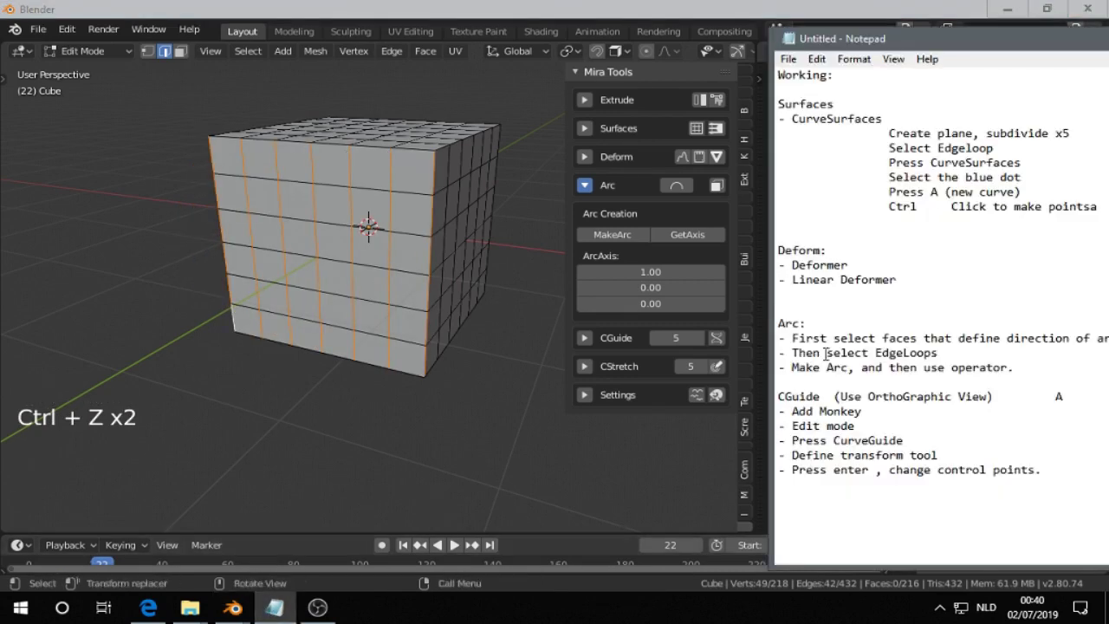
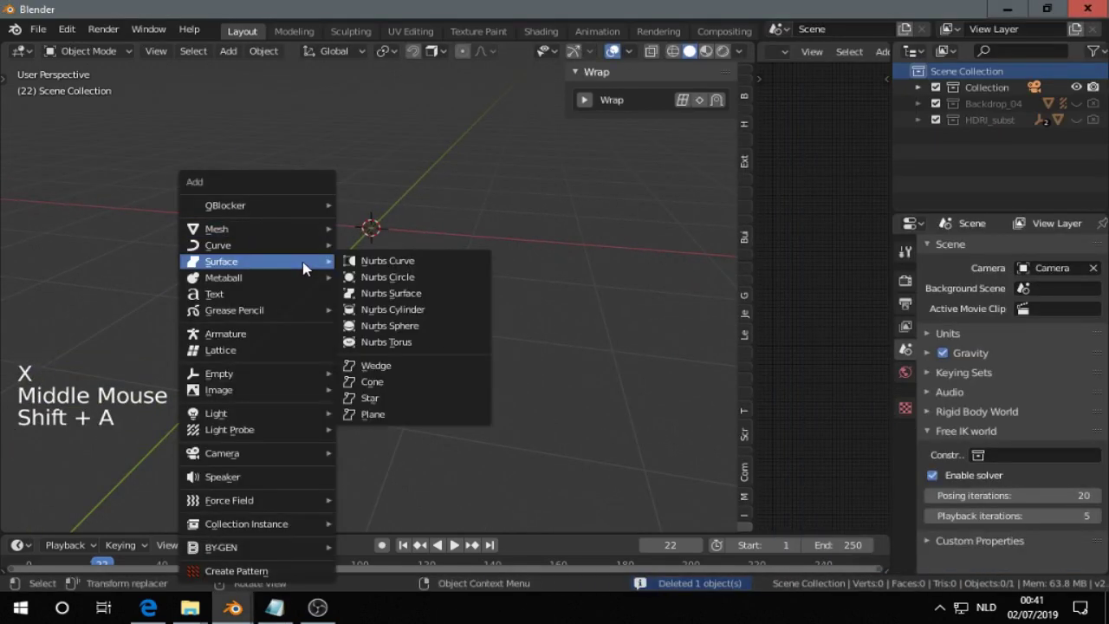
pyautogui.press('m')
pyautogui.scroll(3)
pyautogui.middleClick(350, 244)
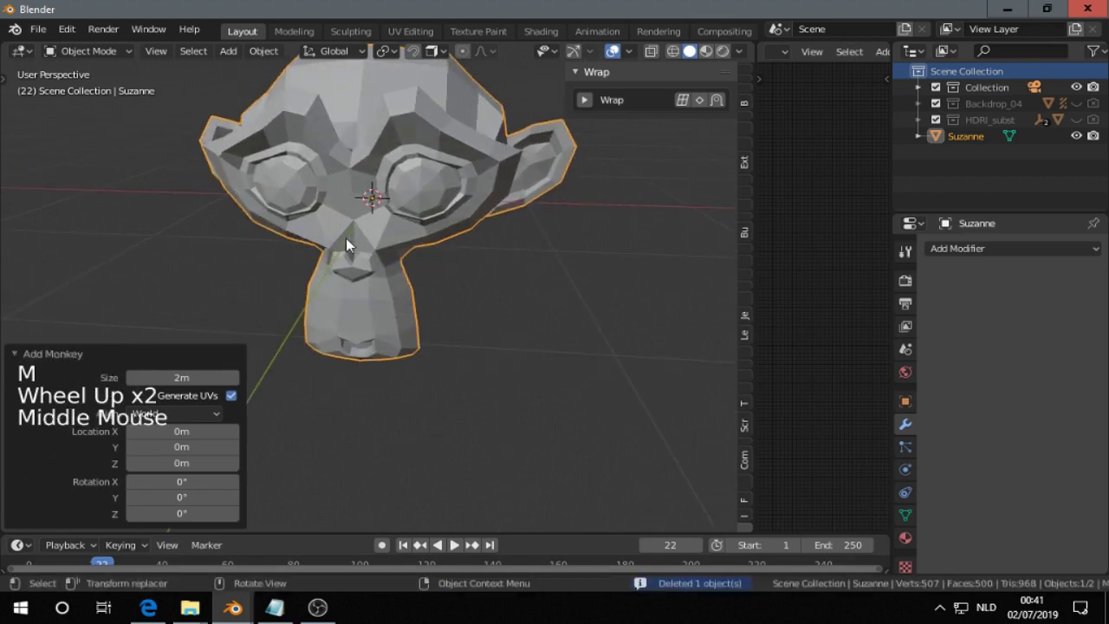
# View Suzanne straight on in front orthographic projection.
pyautogui.press('KP_5')
pyautogui.press('KP_1')
pyautogui.middleClick(388, 253)
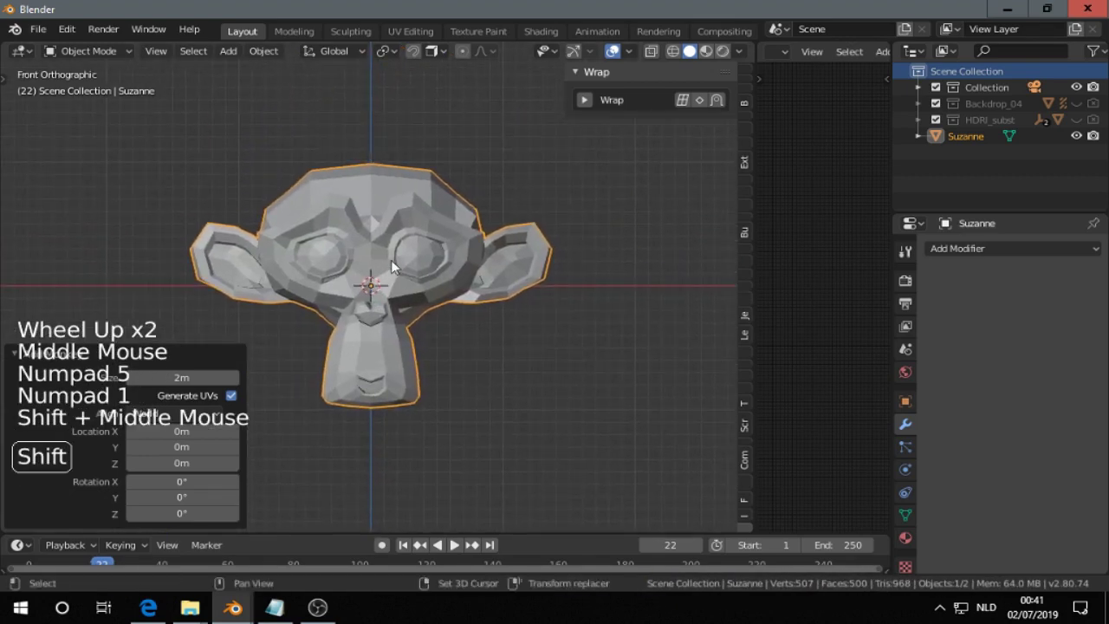
# In edit mode, run a Mira Tools CurveGuide on Suzanne from the CGuide panel.
pyautogui.press('Tab')
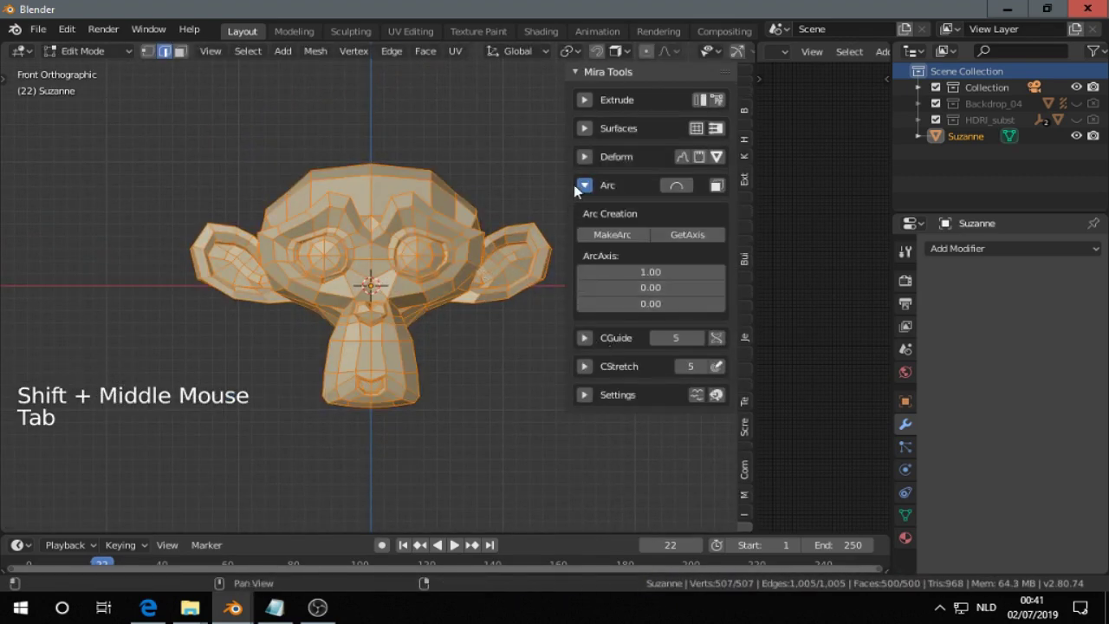
pyautogui.click(590, 188)
pyautogui.click(586, 216)
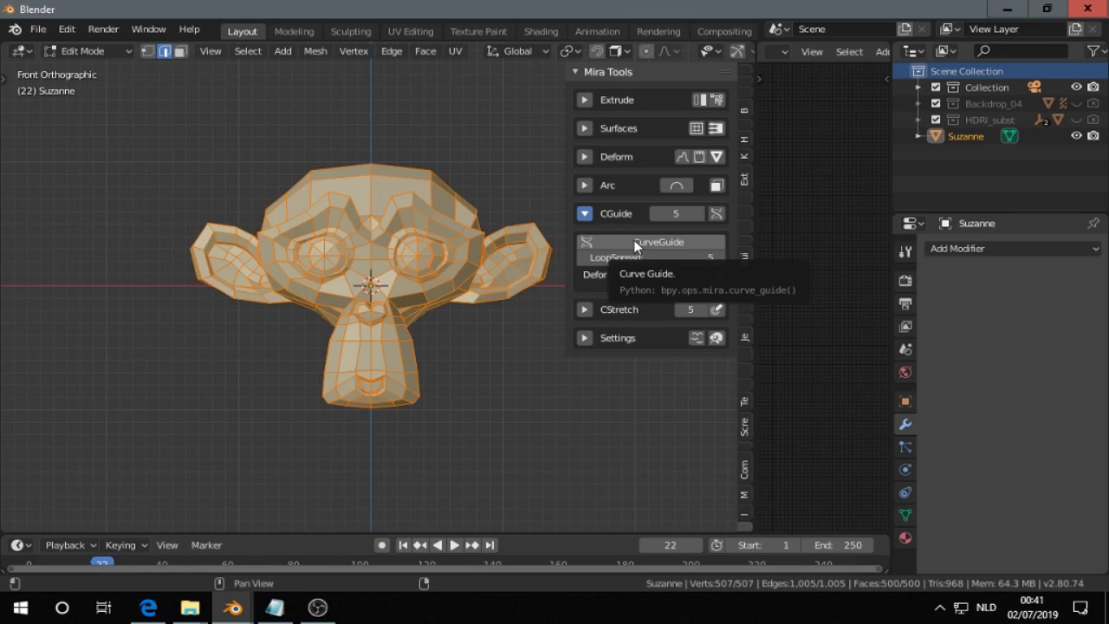
pyautogui.click(640, 244)
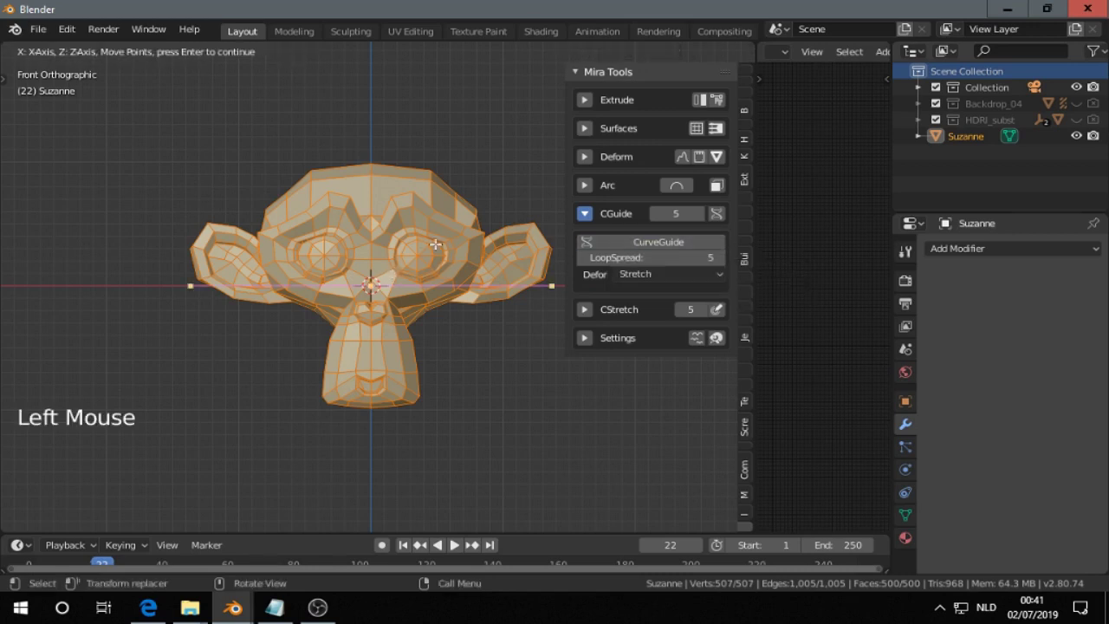
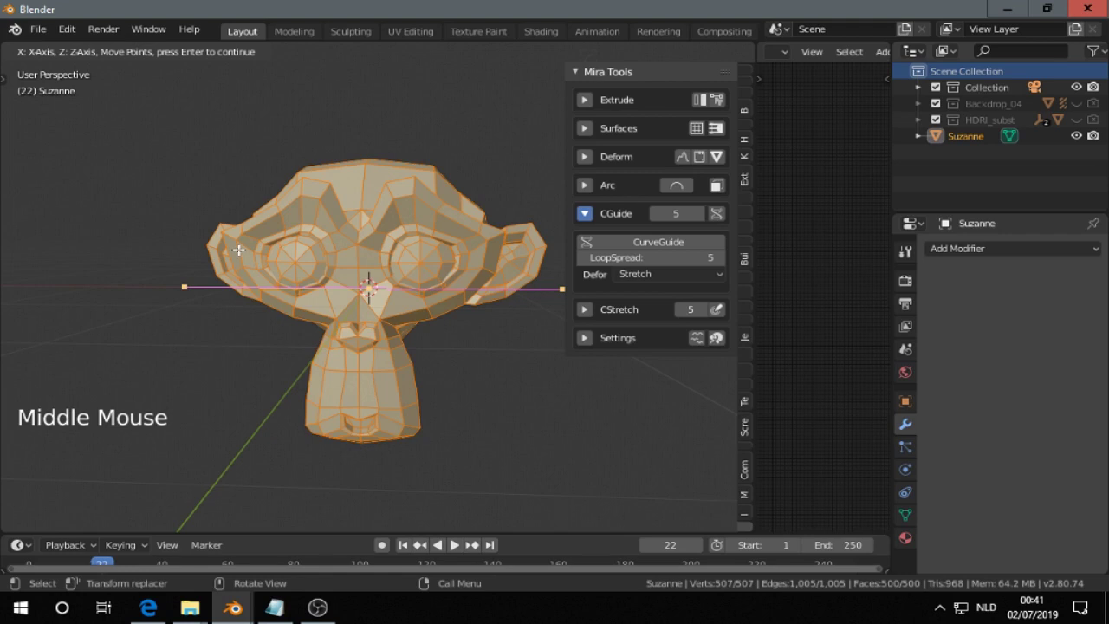
# Return to front orthographic view and expand the CStretch curve stretch settings.
pyautogui.press('KP_5')
pyautogui.press('KP_1')
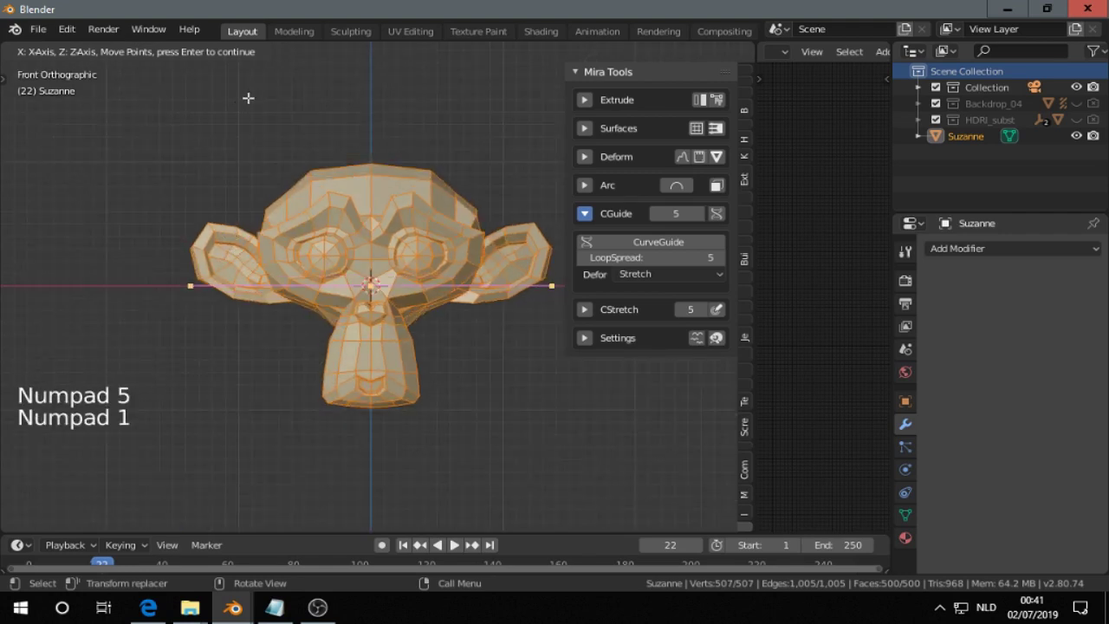
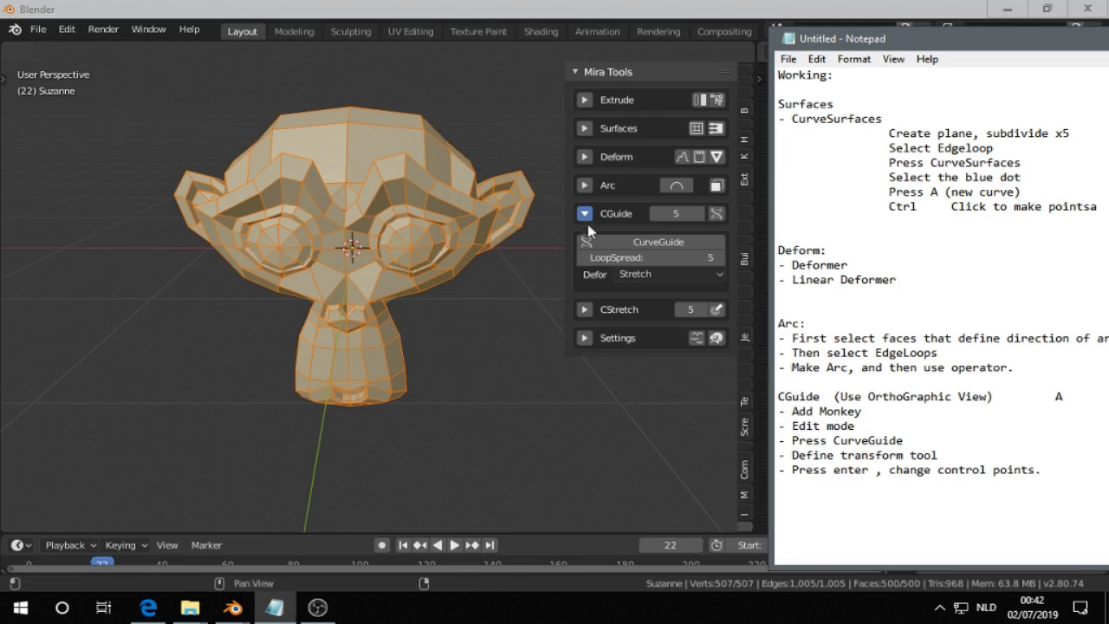
pyautogui.doubleClick(591, 247)
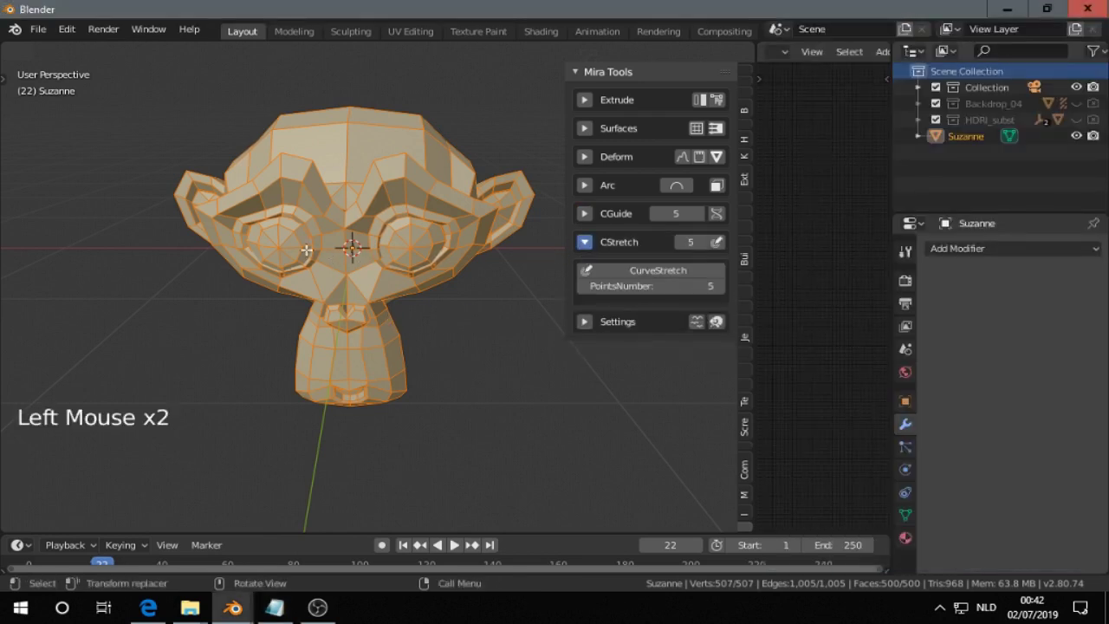